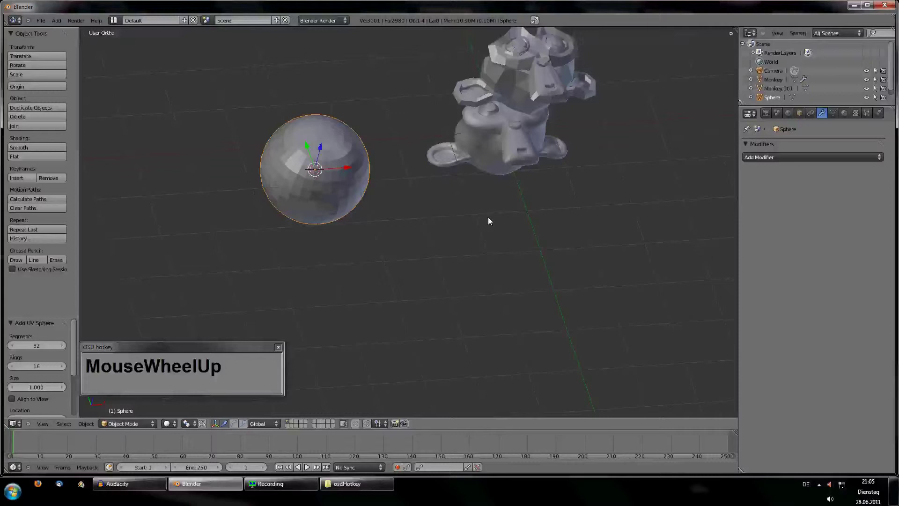
Step: Delete the sphere from the default scene with X and confirm
middle_click(456, 246)
scroll(down, 3)
middle_click(522, 174)
scroll(up, 3)
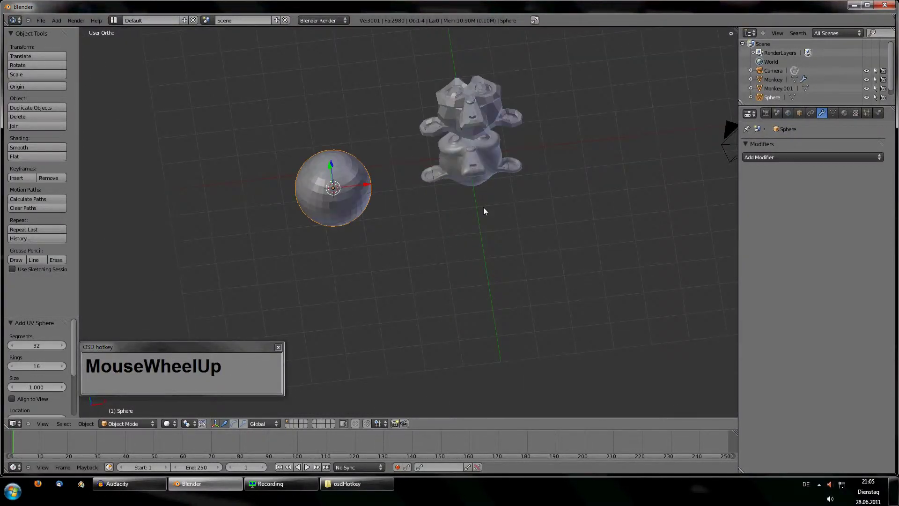
key(x)
click(477, 217)
Step: Select both monkey heads together and delete them as well
right_click(485, 136)
right_click(480, 173)
click(482, 176)
scroll(down, 3)
scroll(up, 3)
middle_click(481, 190)
middle_click(487, 258)
key(shift+s)
click(486, 286)
Step: Orbit and zoom around the emptied scene that now holds only the camera
middle_click(448, 222)
scroll(down, 3)
middle_click(462, 194)
scroll(down, 3)
middle_click(459, 219)
scroll(up, 3)
drag(448, 241, 600, 245)
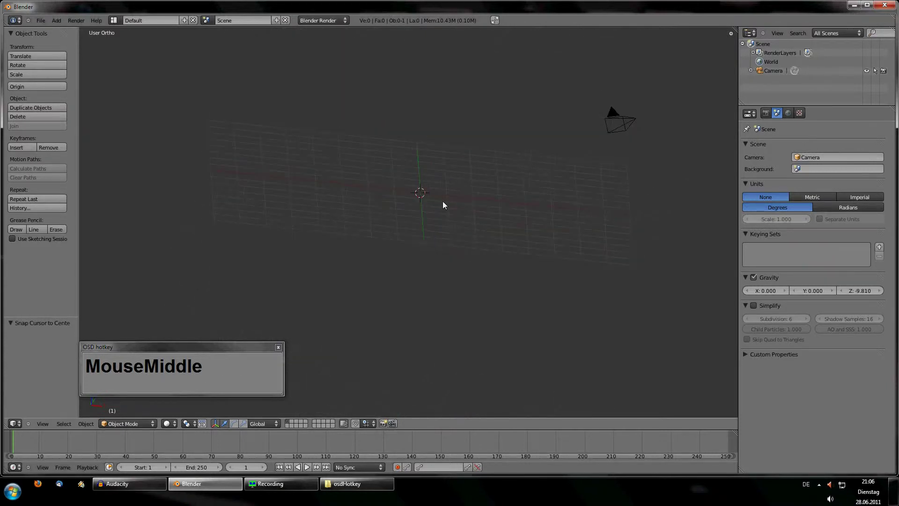
Step: Orbit, pan and zoom the 3D view around the near-empty scene
scroll(down, 3)
scroll(up, 3)
middle_click(401, 243)
middle_click(422, 274)
scroll(up, 3)
middle_click(454, 331)
scroll(down, 3)
drag(381, 280, 426, 323)
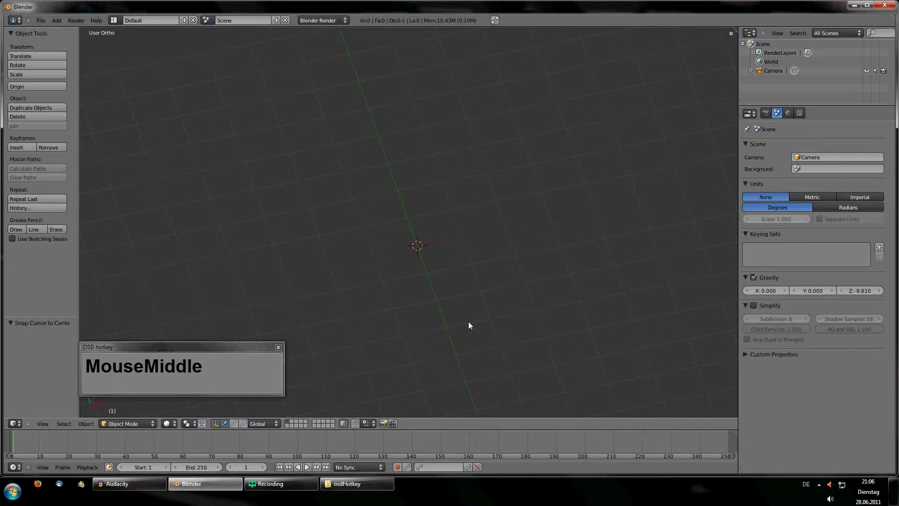
scroll(down, 3)
click(492, 217)
middle_click(485, 281)
click(478, 240)
middle_click(453, 244)
scroll(down, 3)
Step: Jump to the camera view with numpad 0 and frame the view with numpad period
middle_click(425, 202)
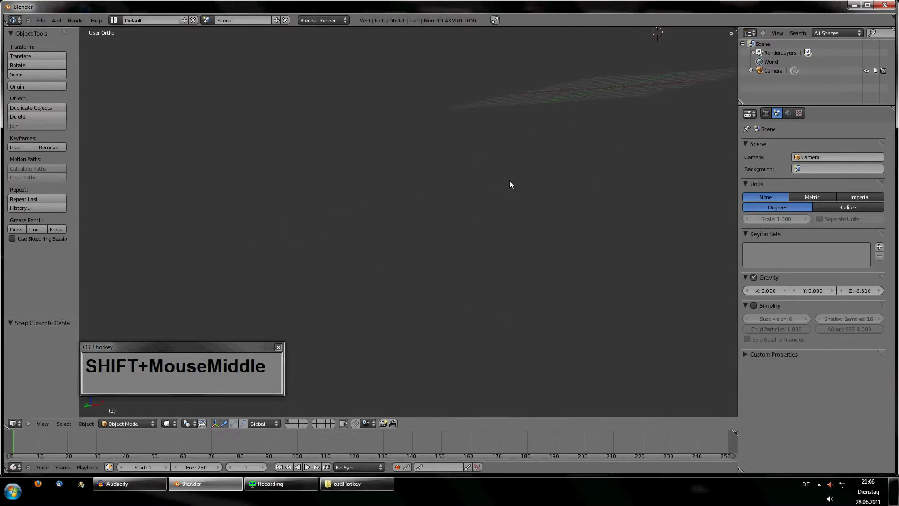
middle_click(514, 216)
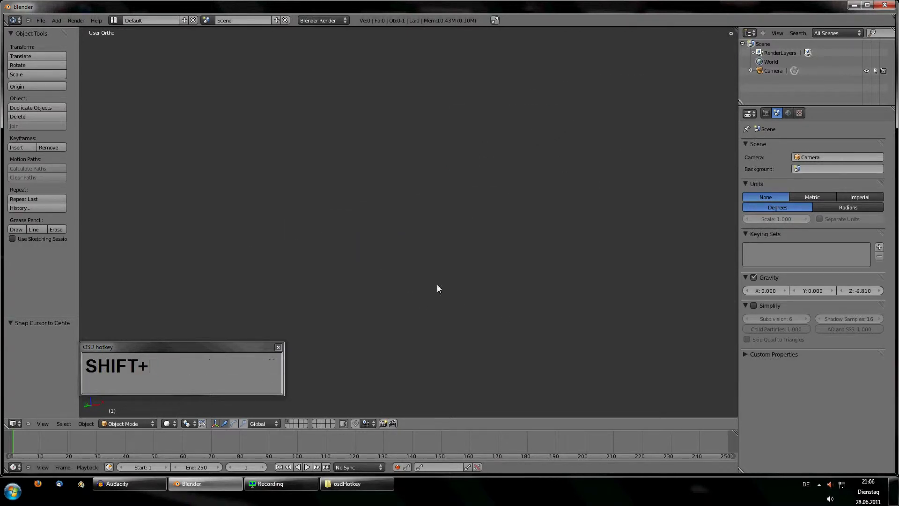
scroll(down, 3)
scroll(up, 3)
drag(434, 212, 498, 181)
scroll(down, 3)
scroll(up, 3)
scroll(down, 3)
scroll(up, 3)
key(KP_0)
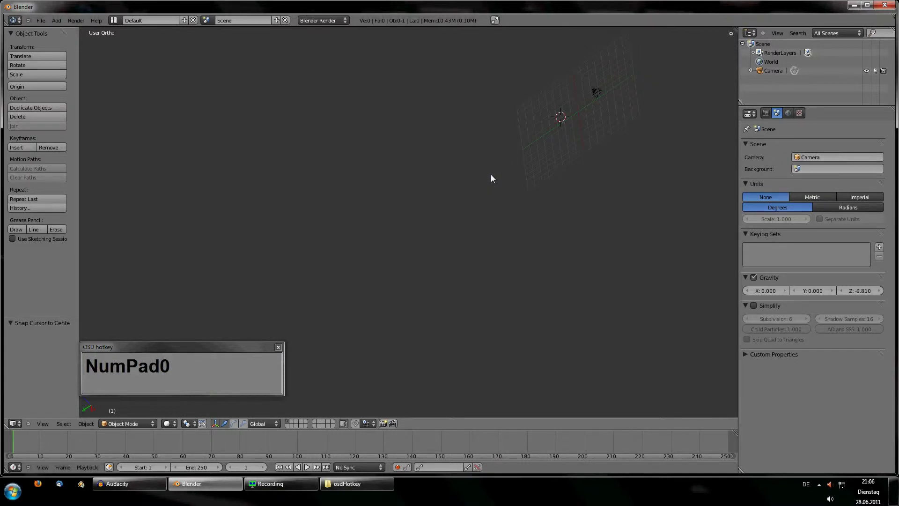
key(KP_Decimal)
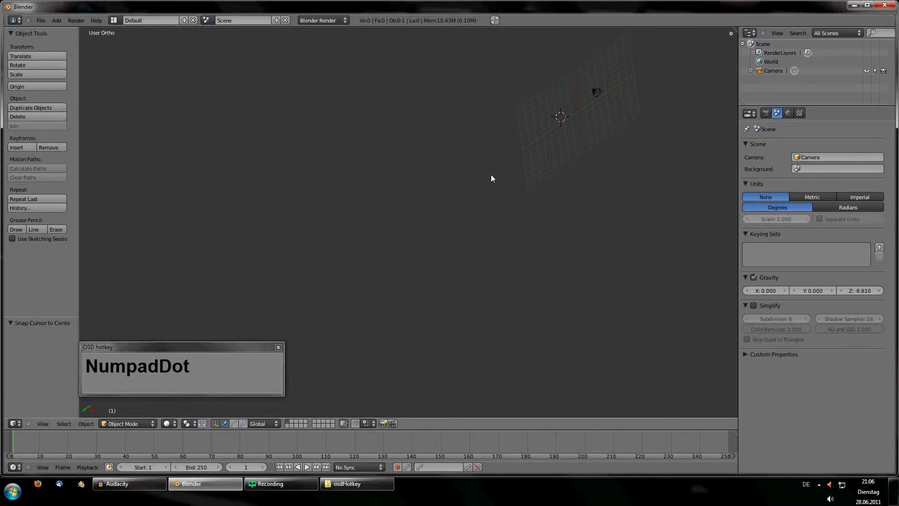
middle_click(525, 167)
scroll(down, 3)
key(KP_Decimal)
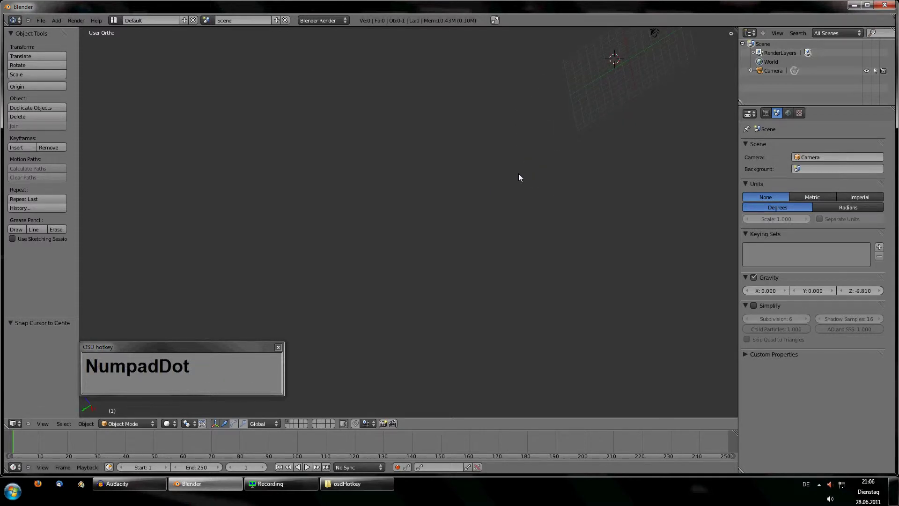
scroll(down, 3)
Step: Select the camera, showing its location and rotation values, and centre it in view
right_click(617, 68)
key(KP_Decimal)
scroll(down, 3)
scroll(up, 3)
drag(383, 267, 332, 231)
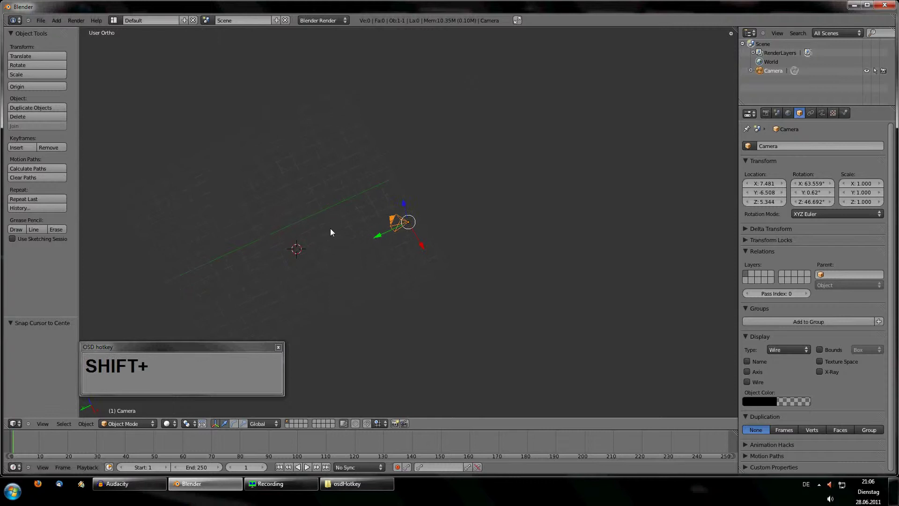
Step: Snap the 3D cursor onto the selected camera via Shift+S Cursor to Selected
key(shift+s)
click(291, 240)
key(shift+s)
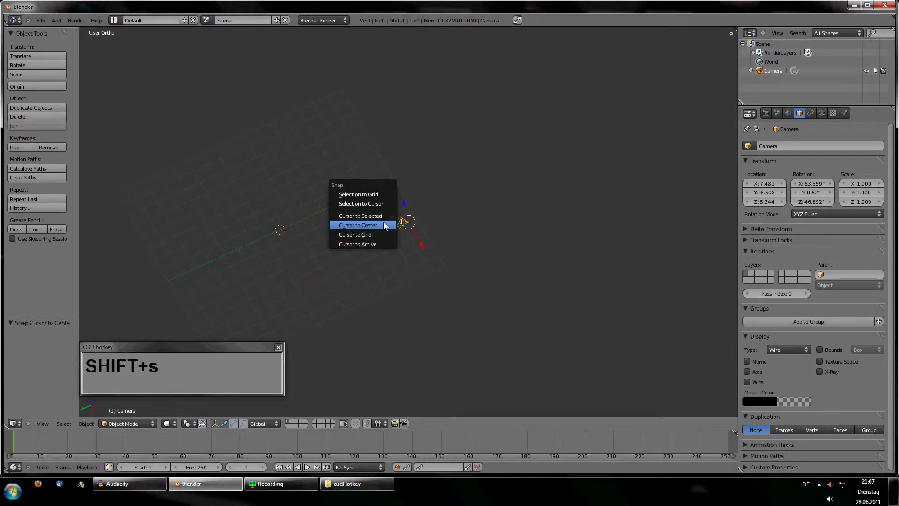
key(shift+s)
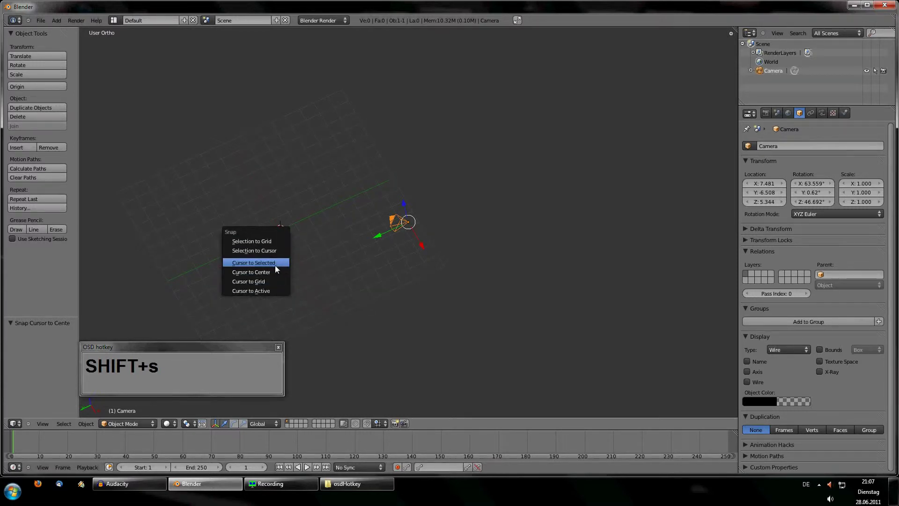
click(268, 266)
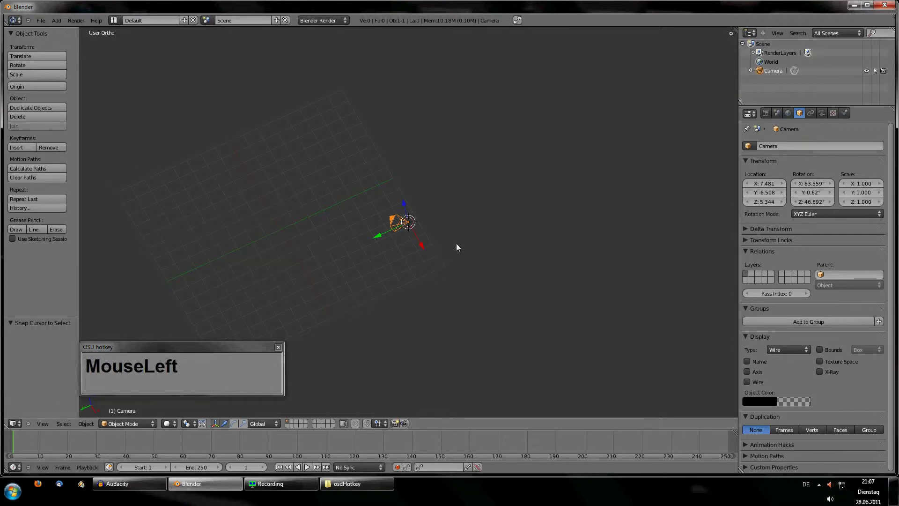
key(shift+s)
click(366, 257)
key(shift+s)
click(318, 246)
Step: Reapply the cursor snap and zoom around to check it sits on the camera
scroll(down, 3)
scroll(up, 3)
middle_click(336, 229)
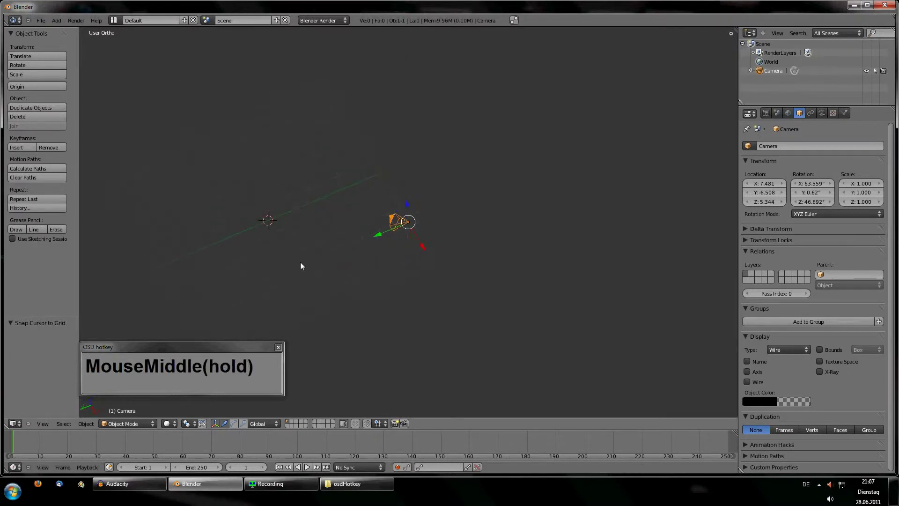
key(shift+s)
click(305, 266)
scroll(down, 3)
scroll(up, 3)
scroll(up, 3)
middle_click(480, 246)
Step: Add a mesh plane at the cursor on the camera and nudge it with Grab
key(shift+a)
click(498, 243)
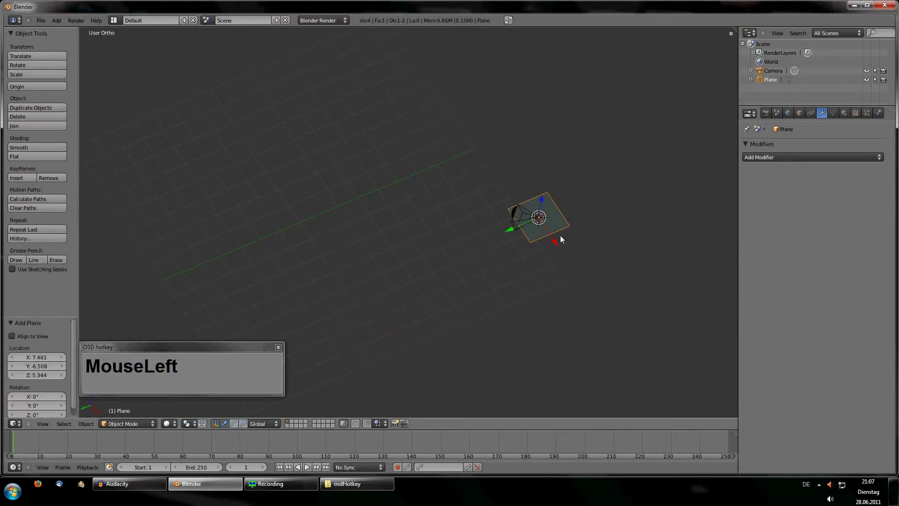
key(g)
click(459, 239)
Step: Select the camera and run the snap option again from it
right_click(506, 220)
scroll(up, 3)
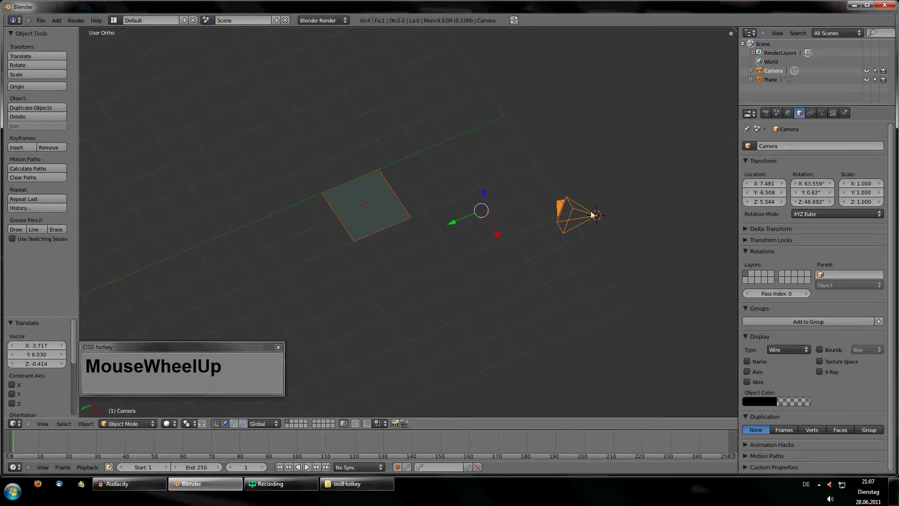
key(shift+a)
key(shift+s)
click(449, 299)
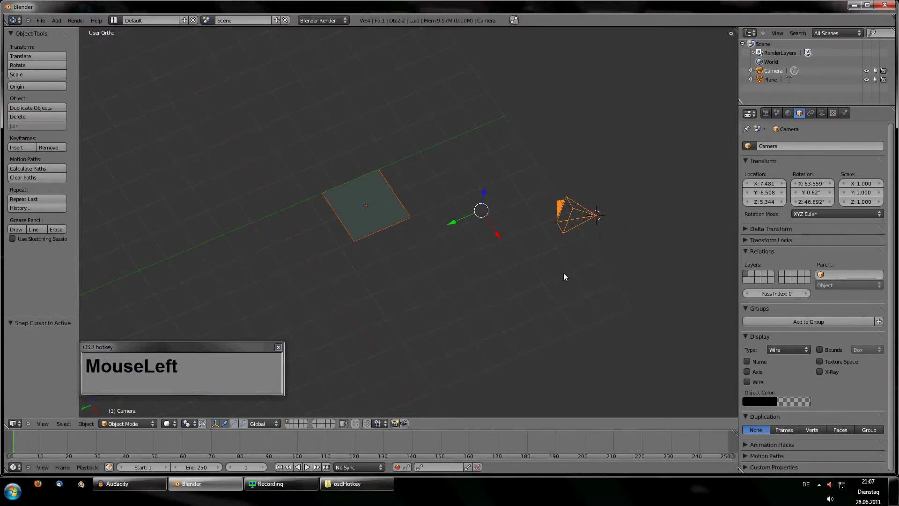
Step: Select the plane and drag it along the grid away from the camera toward the centre
right_click(380, 207)
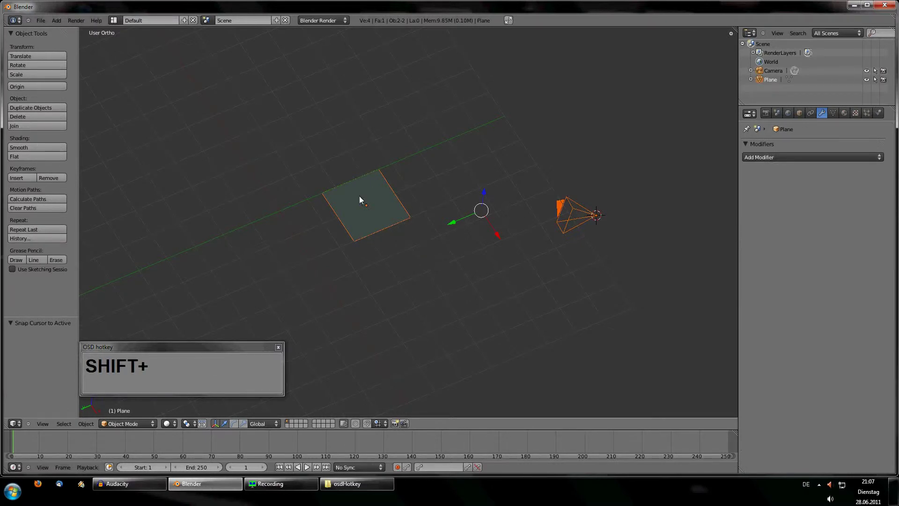
key(shift+s)
drag(471, 240, 435, 260)
right_click(407, 223)
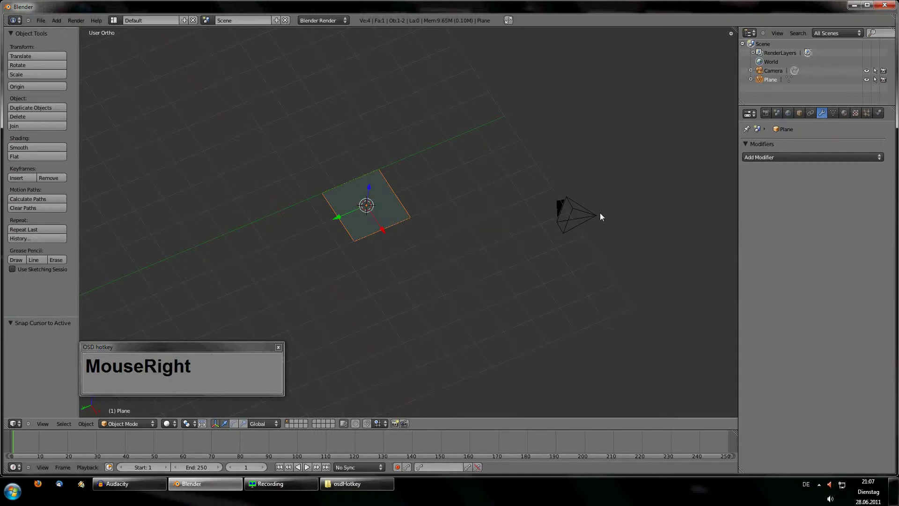
right_click(394, 212)
drag(388, 180, 524, 194)
Step: Click off the plane and pan the view to see it sitting apart from the camera
right_click(424, 222)
middle_click(477, 247)
click(419, 222)
middle_click(423, 326)
click(409, 254)
middle_click(372, 303)
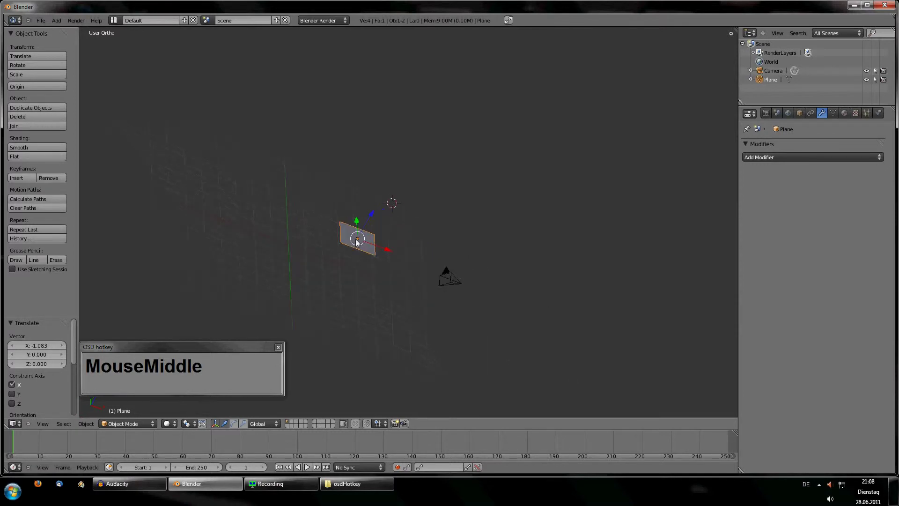
Step: Frame the plane and orbit, pan and zoom around it from several sides
key(KP_Decimal)
scroll(down, 3)
scroll(up, 3)
scroll(down, 3)
middle_click(452, 327)
scroll(up, 3)
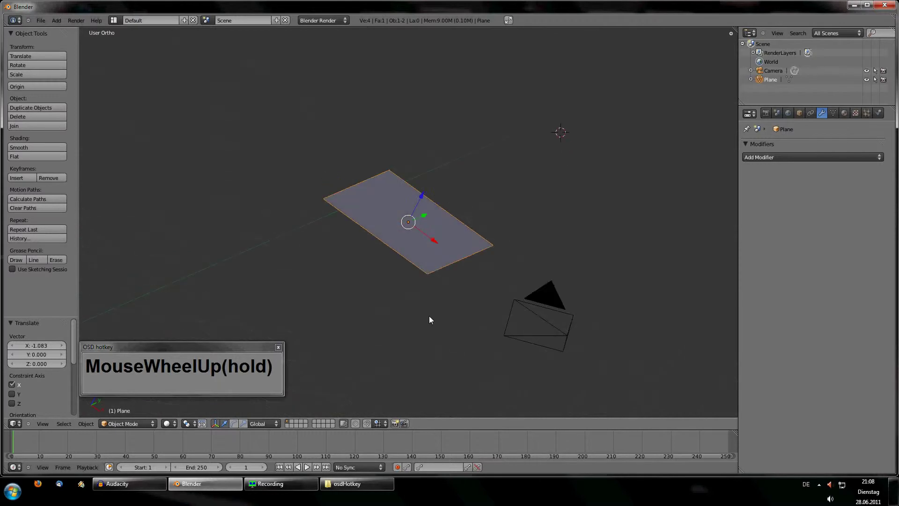
scroll(down, 3)
middle_click(399, 301)
scroll(up, 3)
middle_click(423, 278)
scroll(down, 3)
middle_click(410, 304)
scroll(up, 3)
middle_click(357, 166)
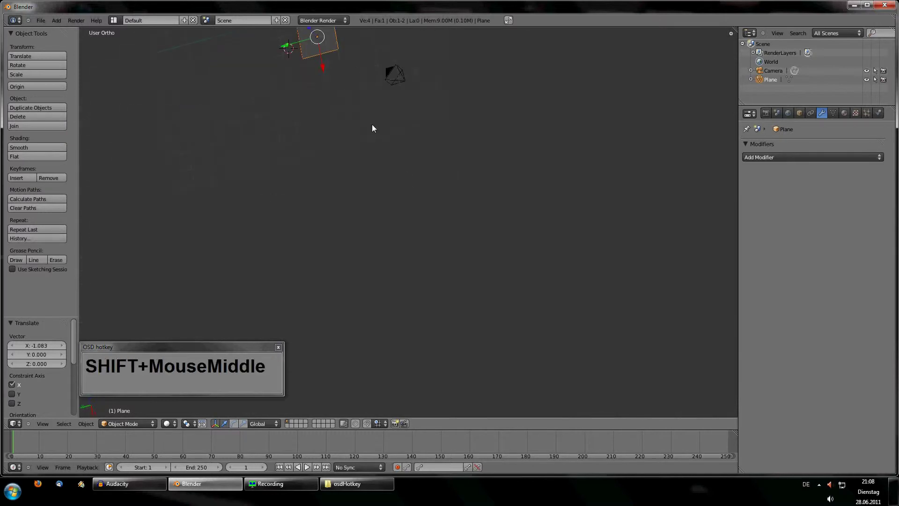
middle_click(517, 191)
drag(538, 235, 430, 271)
middle_click(490, 292)
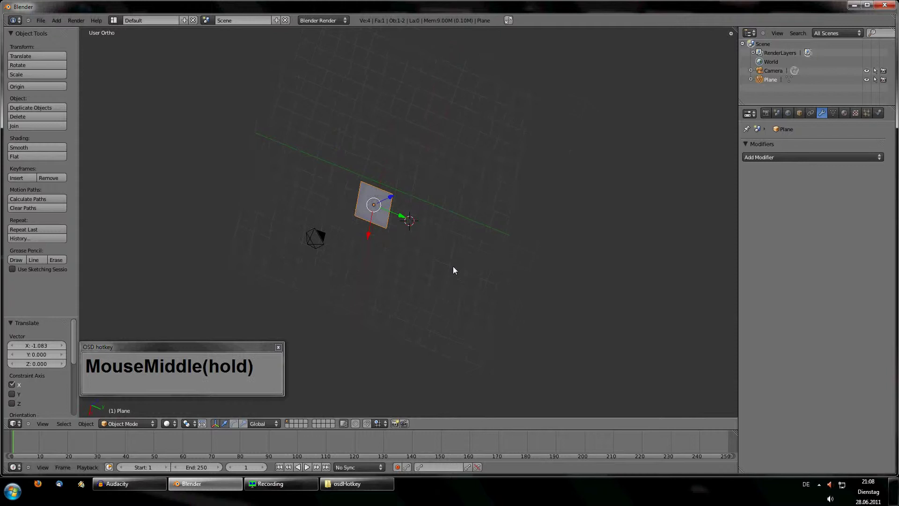
Step: Keep re-framing and circling the plane to inspect it against the grid
key(KP_Decimal)
scroll(up, 3)
scroll(down, 3)
middle_click(524, 307)
scroll(up, 3)
middle_click(446, 296)
scroll(down, 3)
middle_click(470, 317)
scroll(up, 3)
middle_click(420, 295)
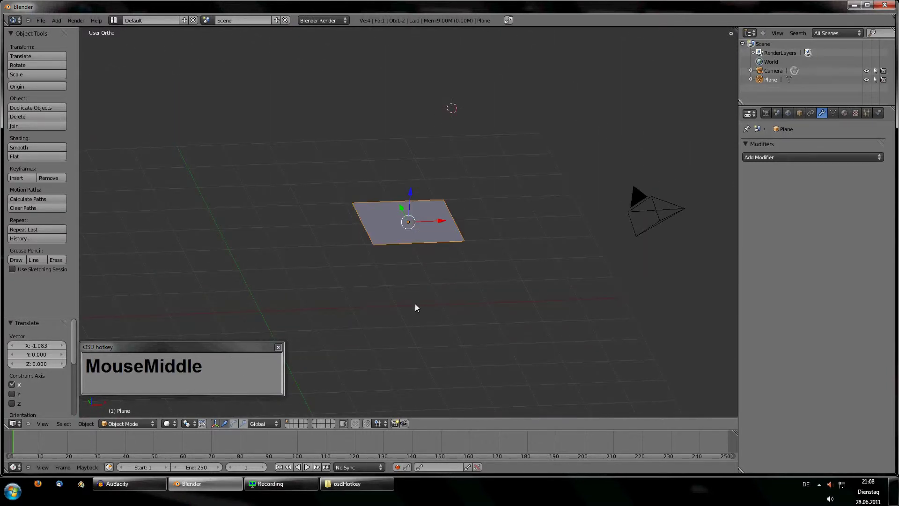
key(KP_Decimal)
scroll(down, 3)
middle_click(331, 242)
scroll(up, 3)
drag(485, 275, 379, 268)
scroll(down, 3)
scroll(up, 3)
middle_click(433, 260)
middle_click(449, 335)
Step: Delete the plane so only the camera remains, cursor back at the world centre
click(467, 256)
scroll(up, 3)
key(shift+s)
click(375, 267)
middle_click(425, 252)
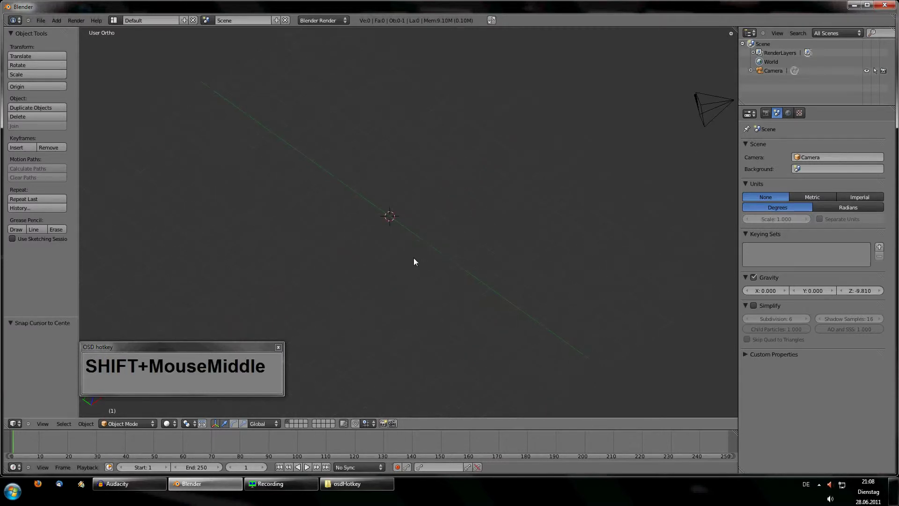
Step: Look around the empty scene and browse the Shift+A Add menu without choosing anything
middle_click(396, 269)
scroll(up, 3)
scroll(down, 3)
scroll(up, 3)
middle_click(387, 319)
middle_click(395, 284)
key(shift+a)
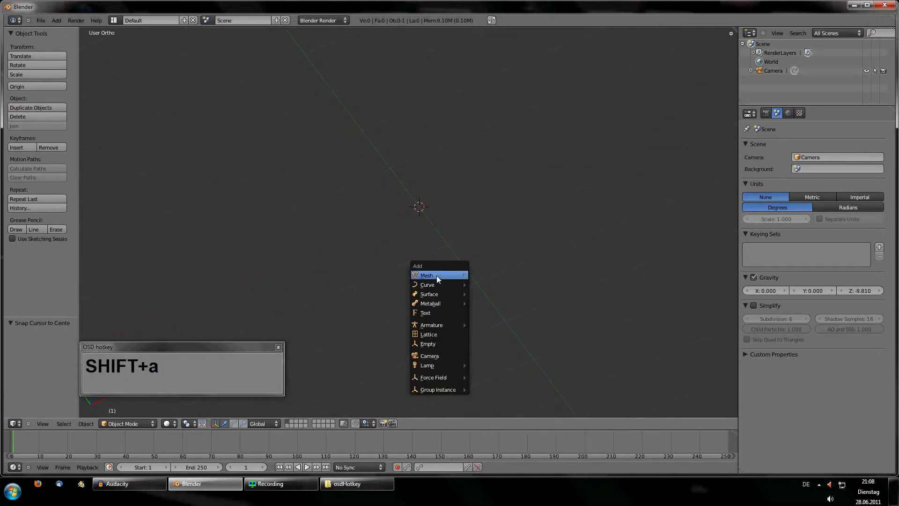
middle_click(453, 240)
middle_click(436, 277)
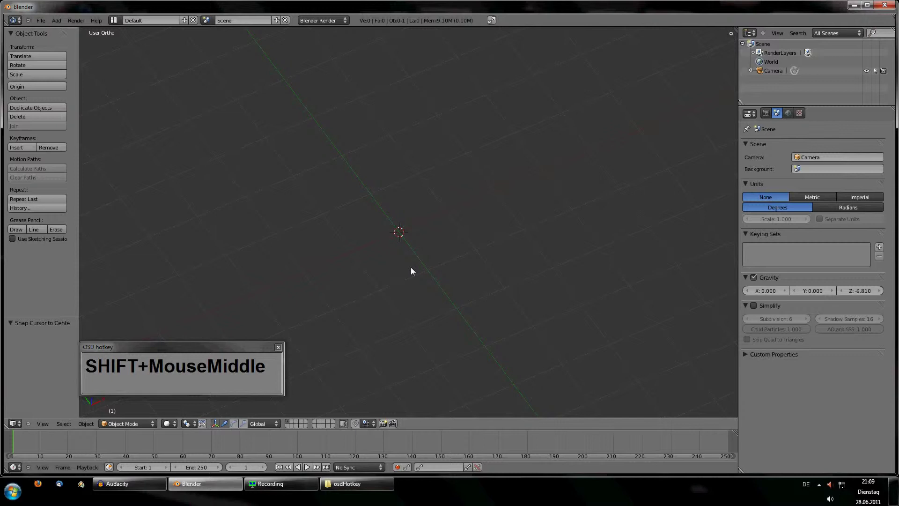
key(Tab)
Step: Add a cube at the world centre and enter Edit Mode on its mesh
key(shift+a)
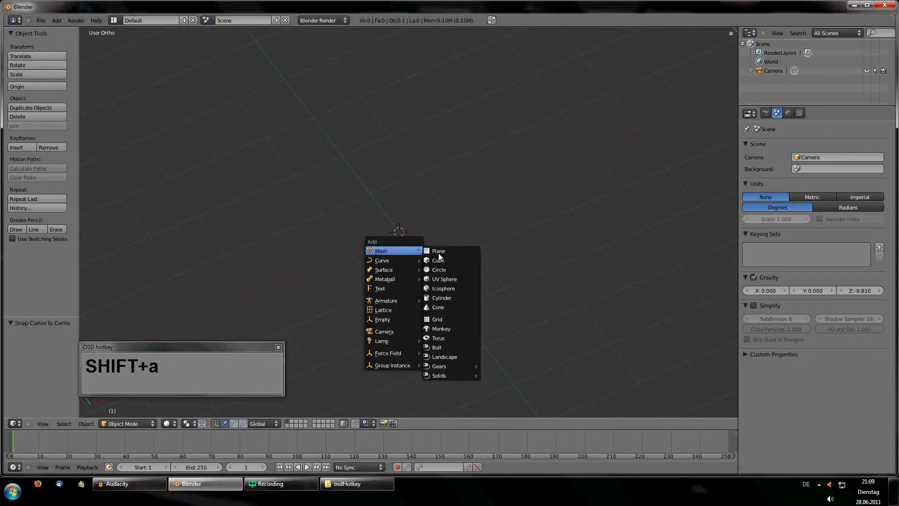
click(448, 263)
scroll(down, 3)
middle_click(385, 248)
scroll(up, 3)
middle_click(380, 269)
key(Tab)
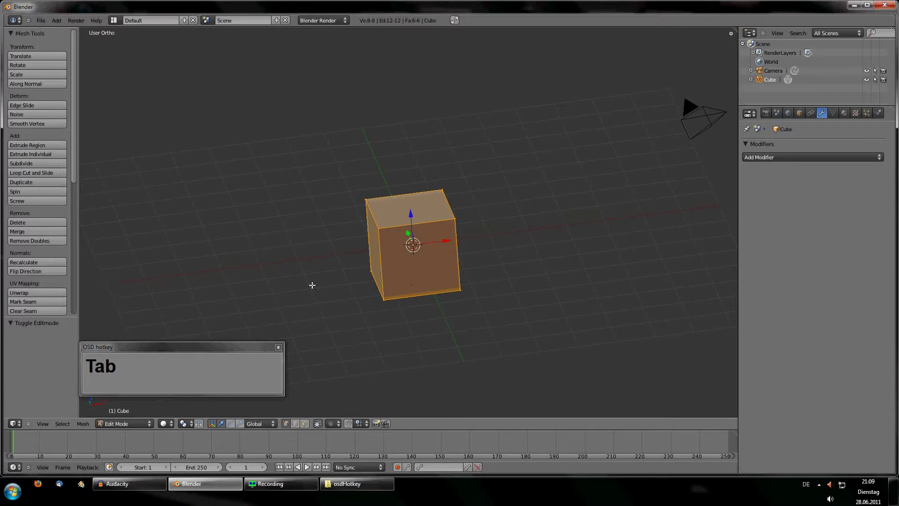
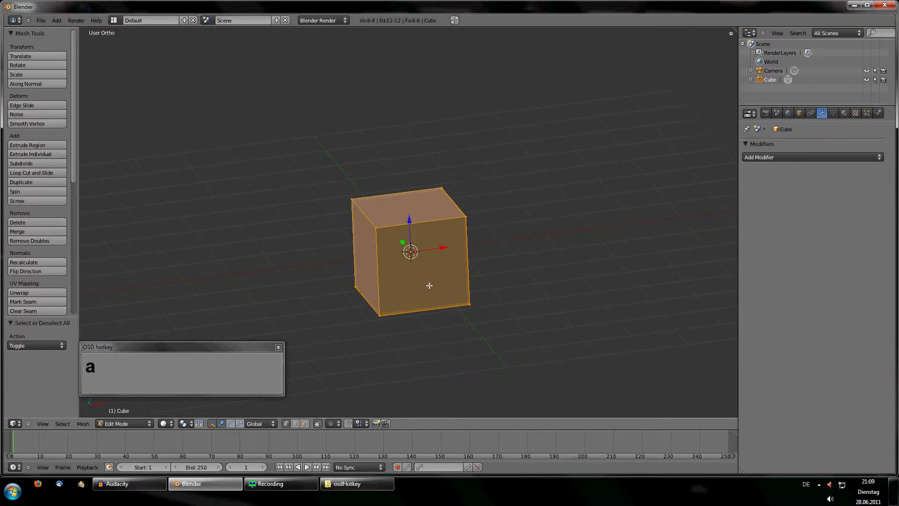
Step: Select all cube vertices and subdivide the mesh from the W specials menu
text(aa)
key(a)
text(aa)
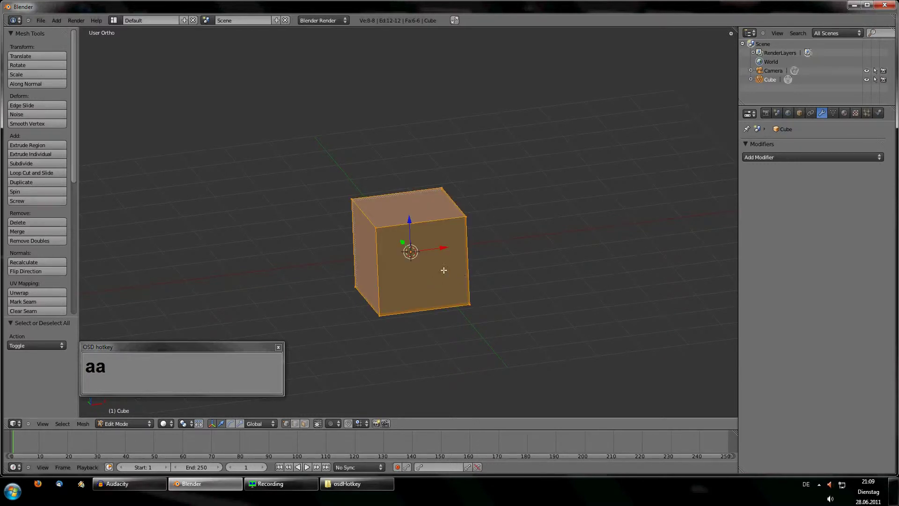
key(w)
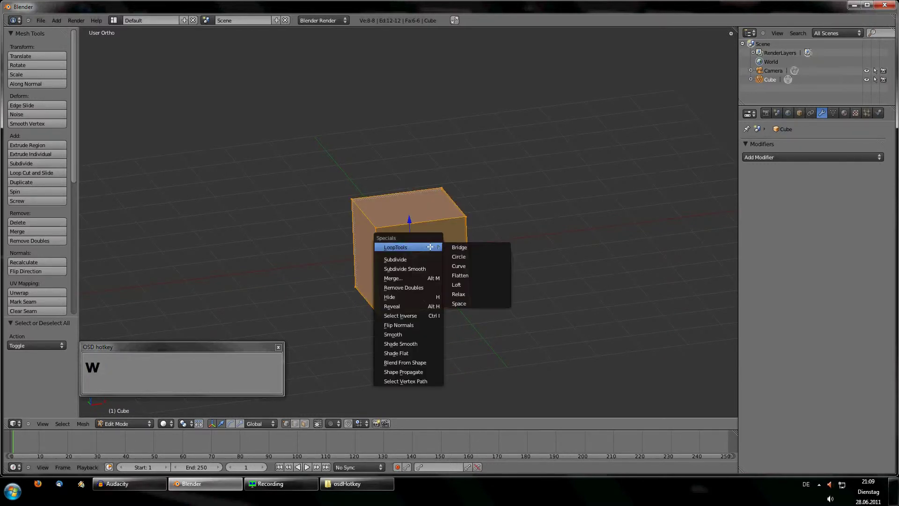
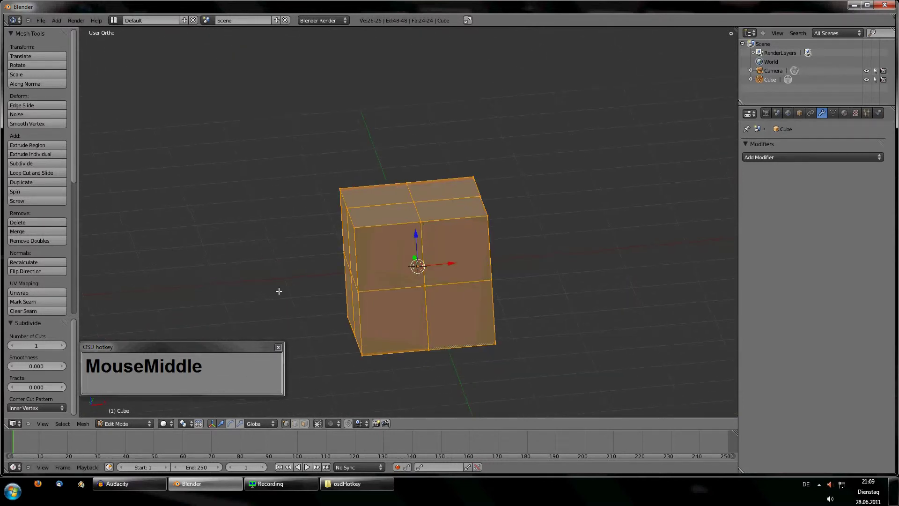
scroll(down, 3)
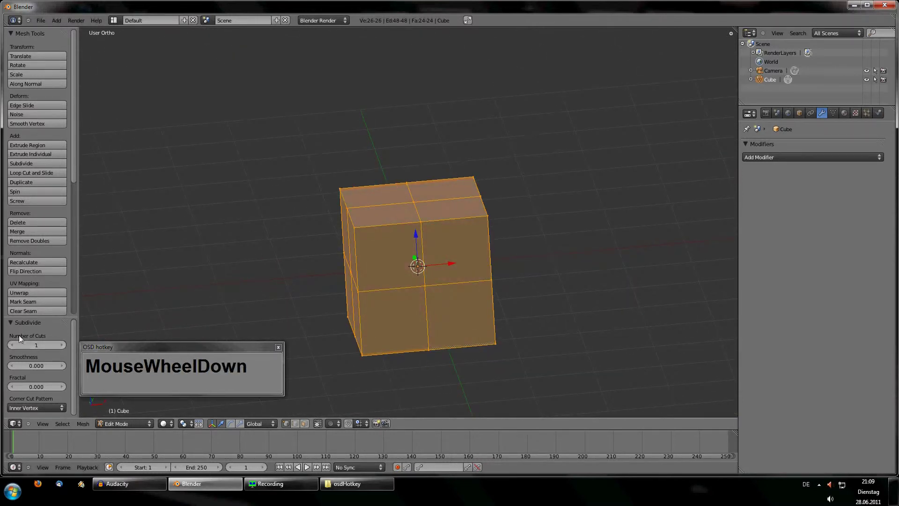
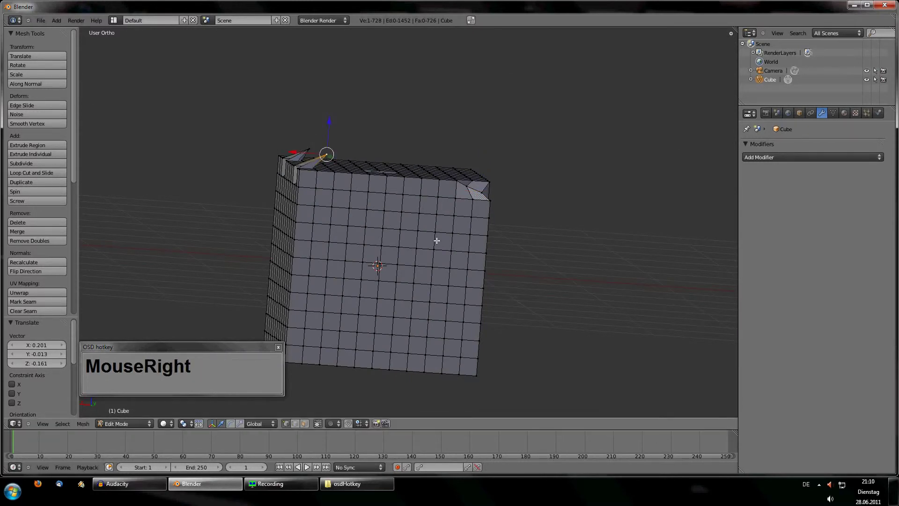
Step: Return to Object Mode, delete the subdivided cube and add a plane in its place
key(Tab)
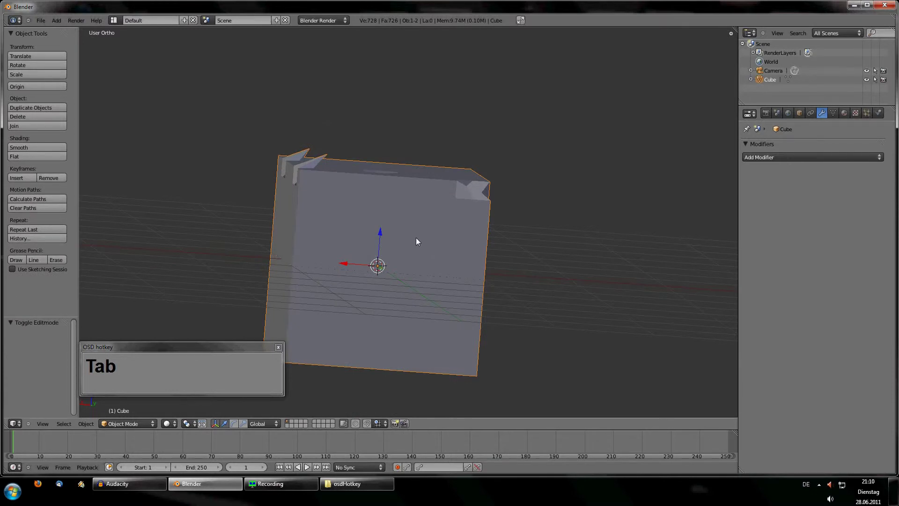
key(x)
click(420, 243)
key(shift+a)
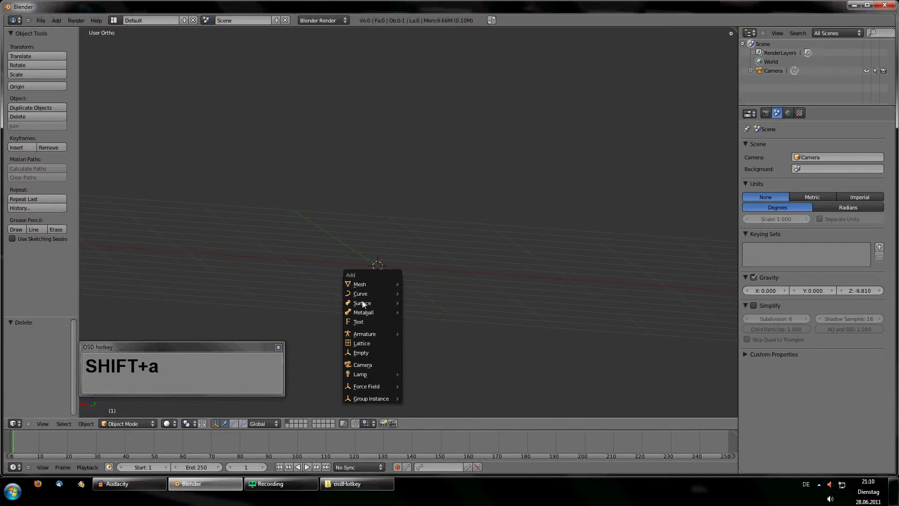
click(366, 354)
middle_click(391, 292)
Step: Edit the plane and delete all its vertices, leaving an empty mesh, then inspect it
key(Tab)
click(411, 257)
click(452, 254)
key(ctrl+x)
click(435, 268)
key(shift+a)
click(389, 210)
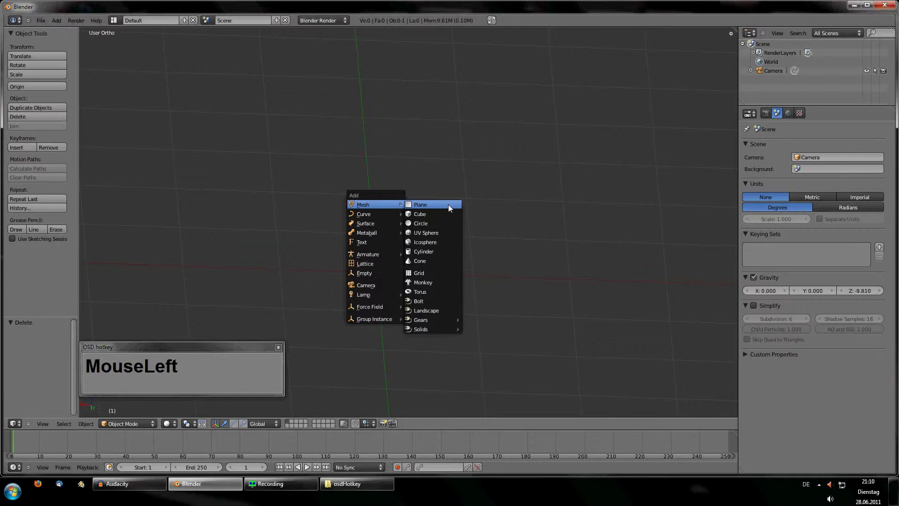
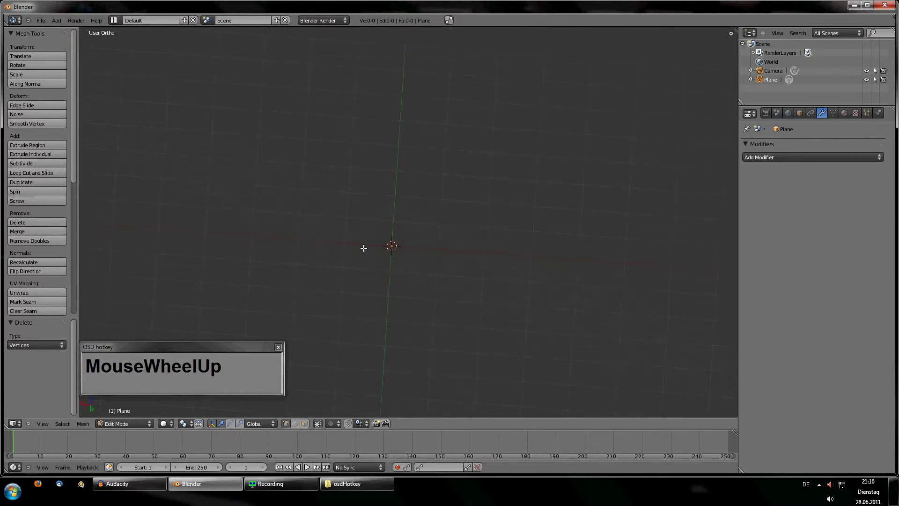
middle_click(438, 232)
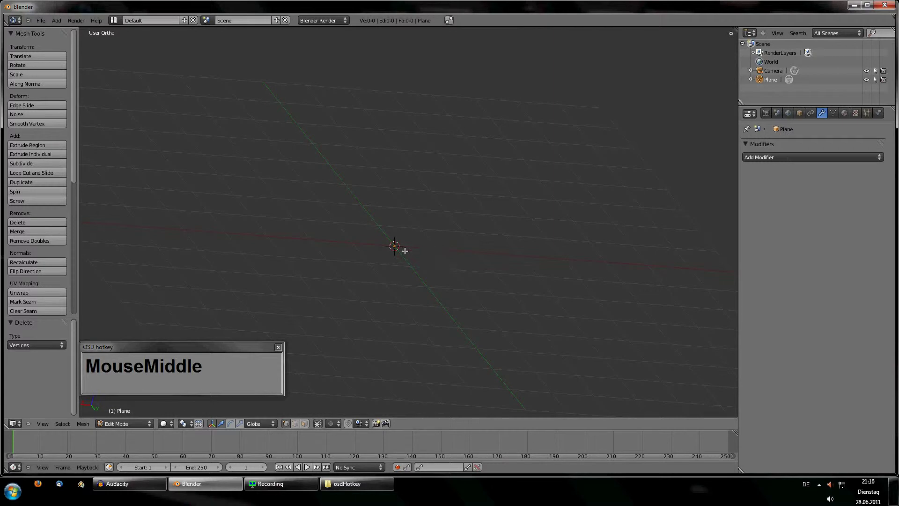
scroll(up, 3)
middle_click(379, 293)
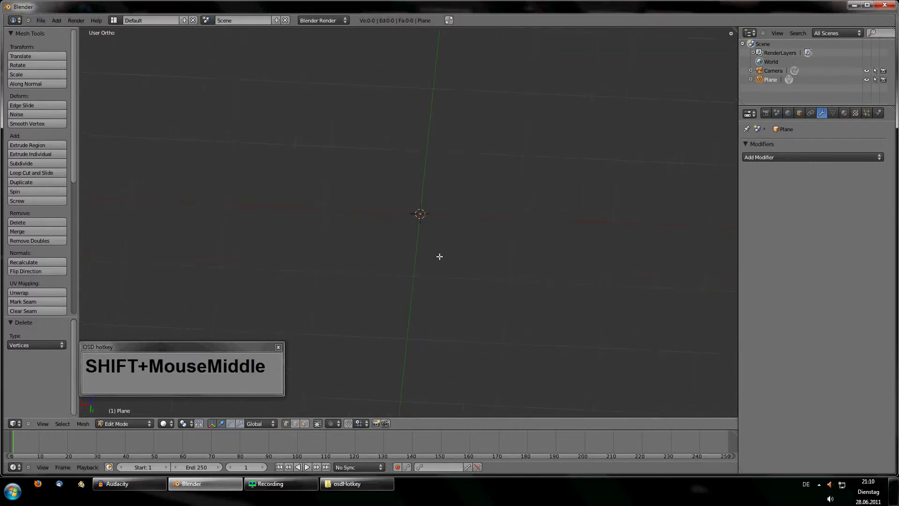
Step: In front view, Ctrl+click a chain of connected vertices tracing a rough circular outline
key(KP_1)
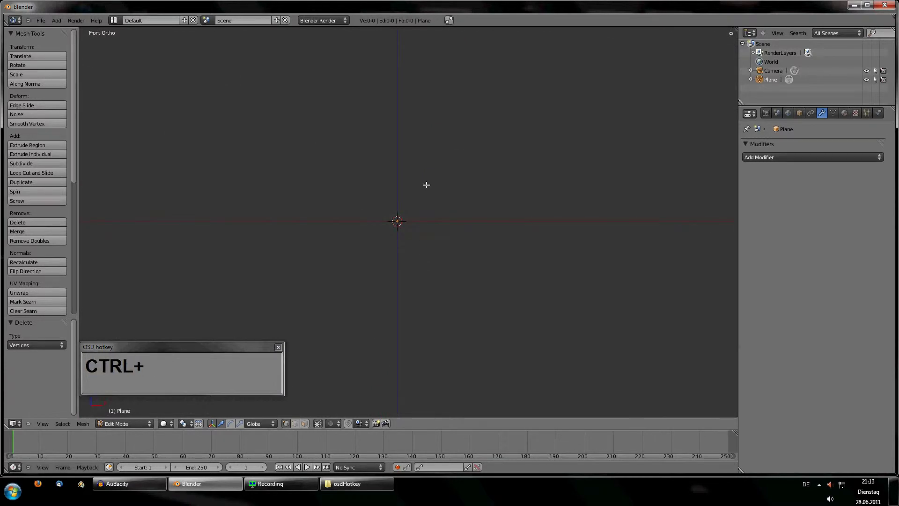
click(474, 181)
click(496, 194)
click(506, 214)
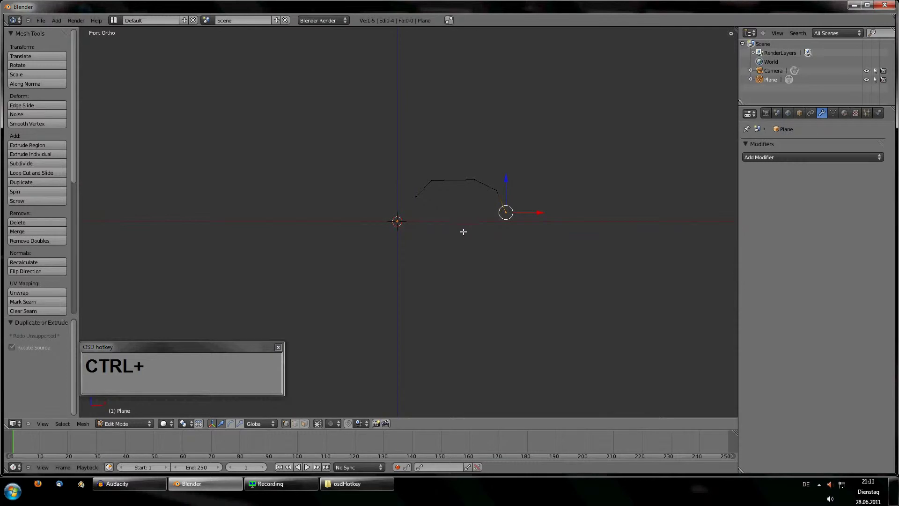
click(429, 230)
click(405, 215)
scroll(up, 3)
click(416, 148)
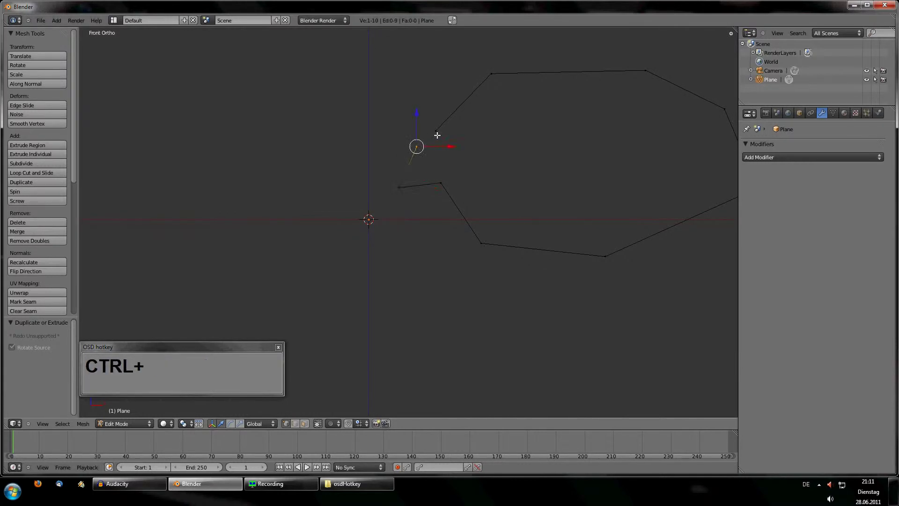
scroll(down, 3)
scroll(up, 3)
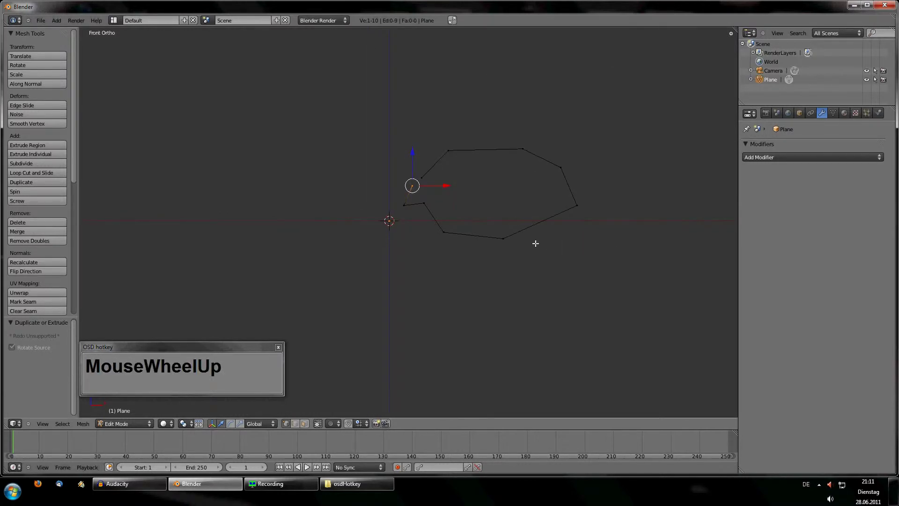
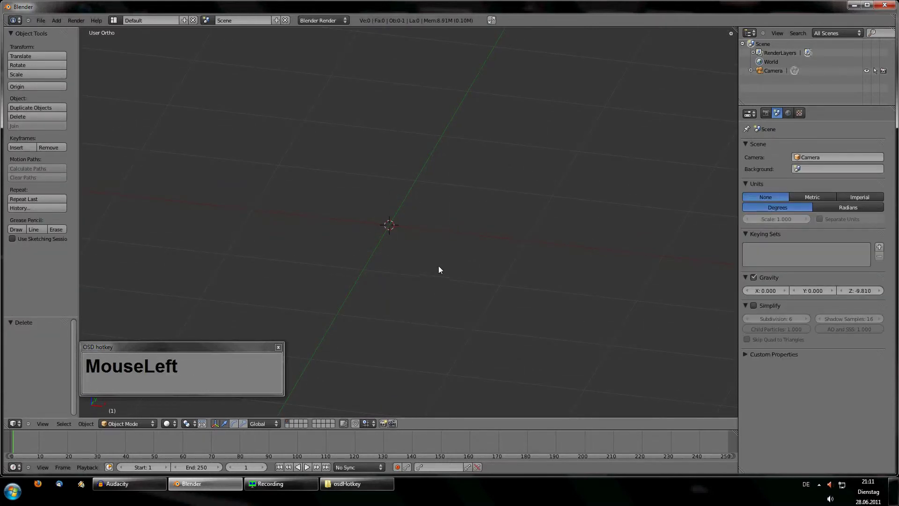
Step: Orbit and zoom around the empty scene before adding new geometry
scroll(down, 3)
scroll(up, 3)
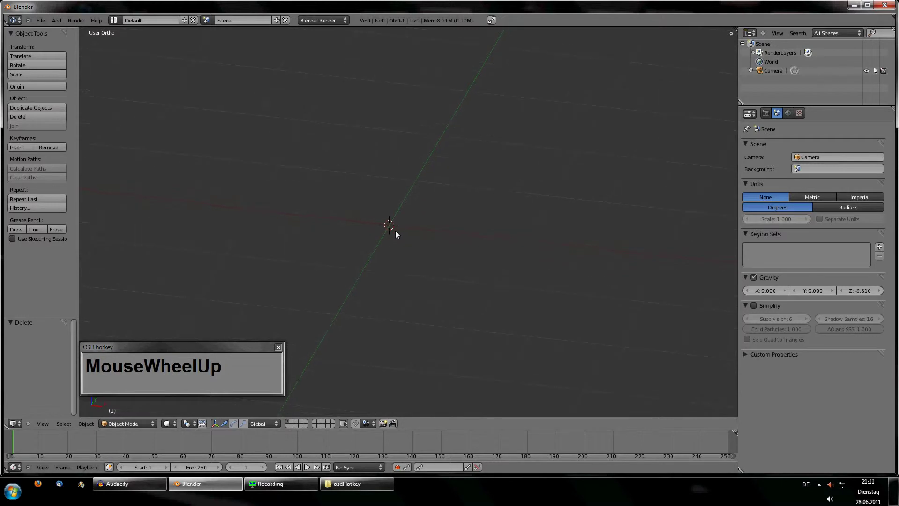
middle_click(462, 260)
scroll(down, 3)
middle_click(408, 270)
scroll(down, 3)
middle_click(429, 292)
scroll(up, 3)
middle_click(389, 193)
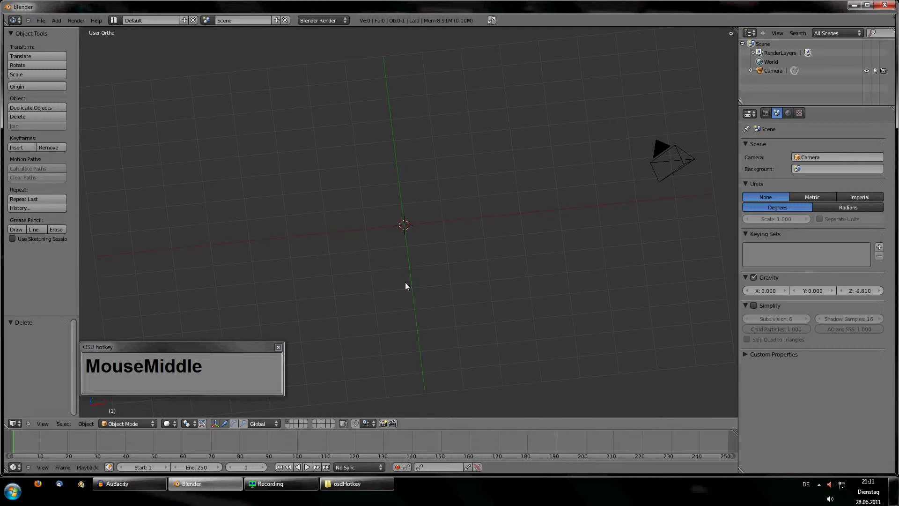
scroll(up, 3)
scroll(down, 3)
scroll(up, 3)
scroll(down, 3)
middle_click(441, 317)
middle_click(380, 277)
scroll(up, 3)
middle_click(419, 287)
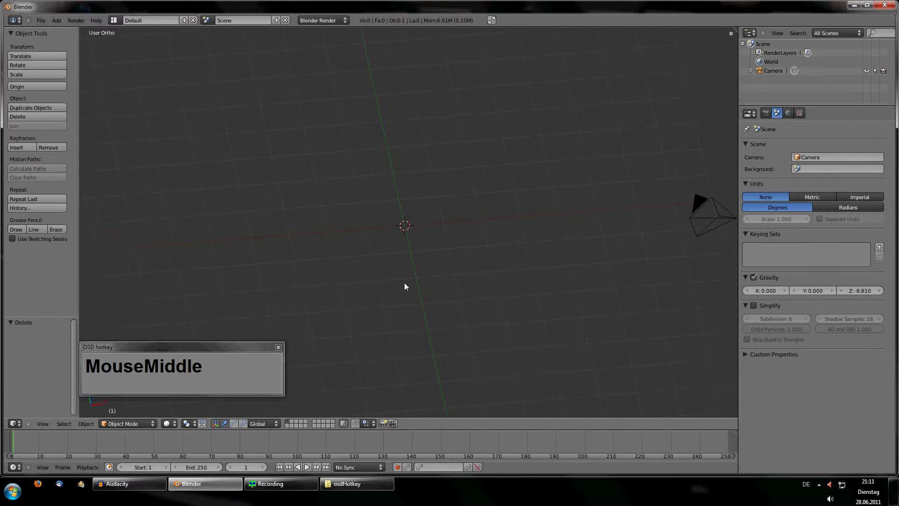
Step: Add a 32-vertex circle mesh, enter Edit Mode, select all and settle on the front view
key(shift+a)
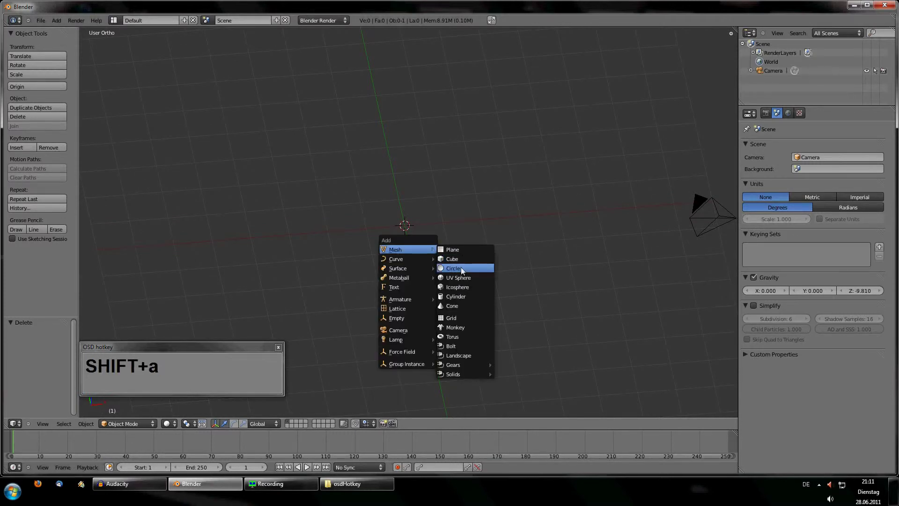
click(463, 270)
scroll(up, 3)
key(Tab)
middle_click(426, 292)
key(KP_3)
key(KP_1)
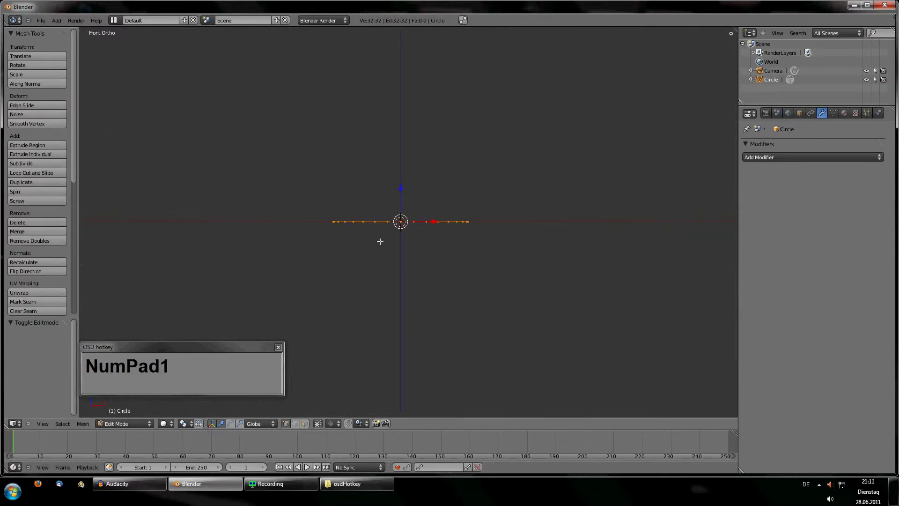
middle_click(414, 251)
scroll(up, 3)
text(MouseWheelUpaa)
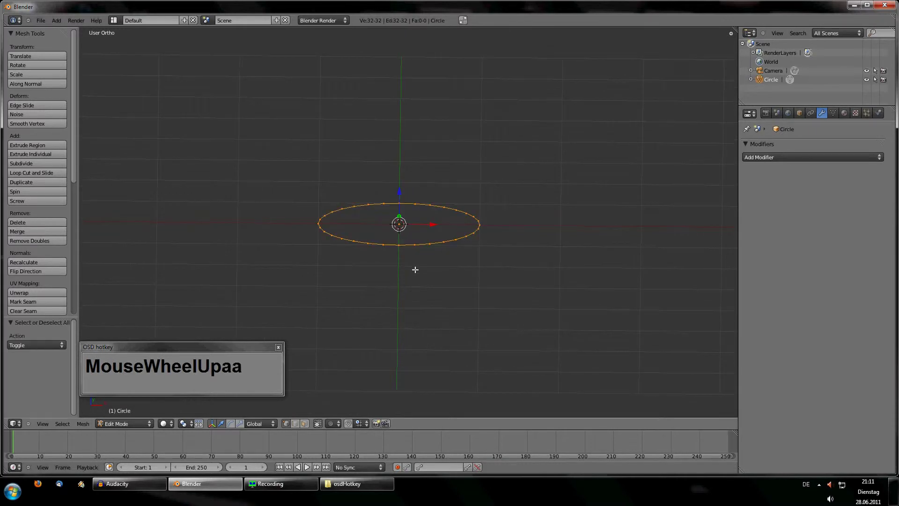
key(KP_1)
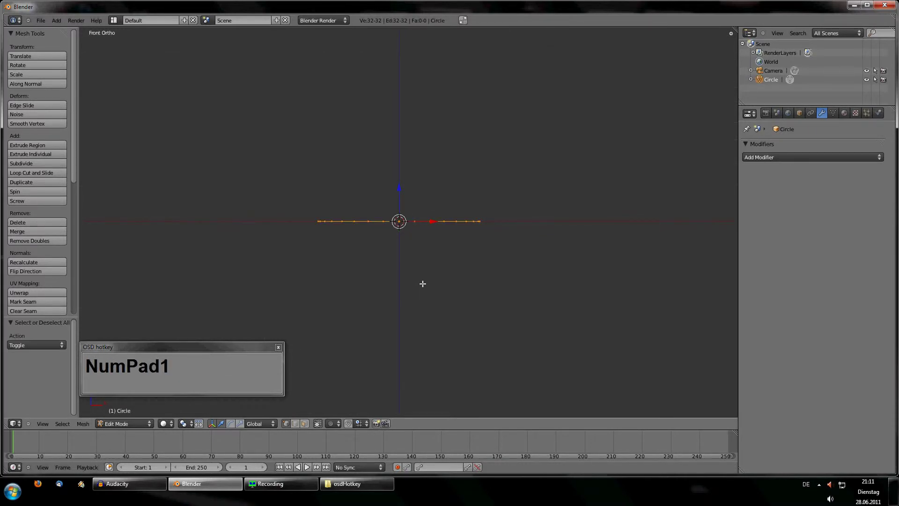
Step: Extrude the circle's ring upward into a short open cylindrical wall and view it from above
key(e)
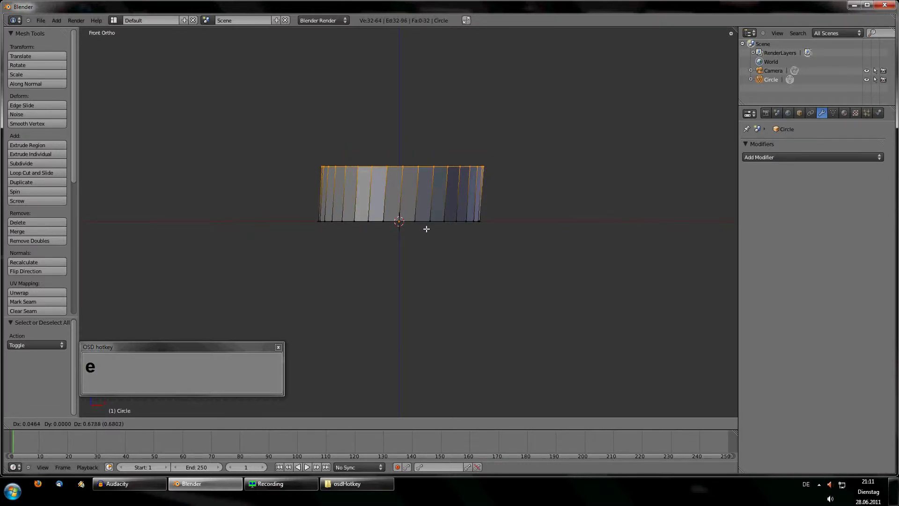
right_click(426, 230)
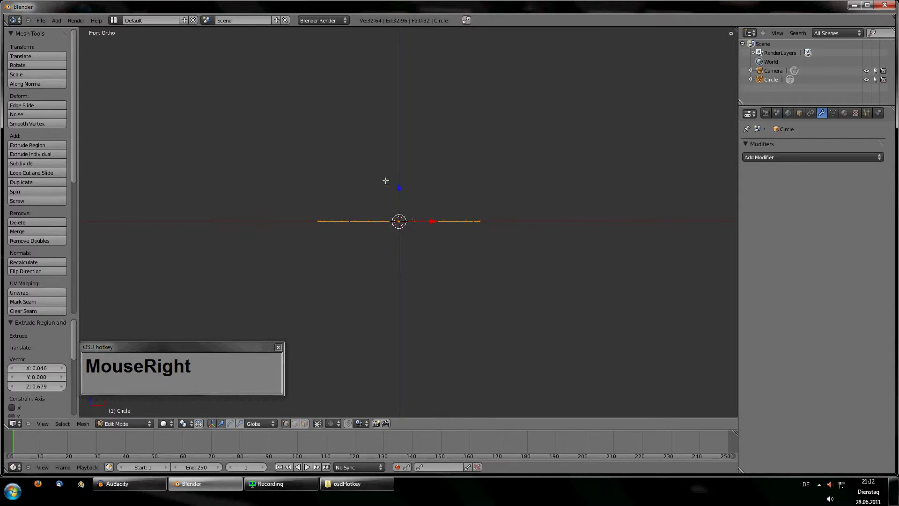
click(401, 173)
scroll(up, 3)
middle_click(407, 218)
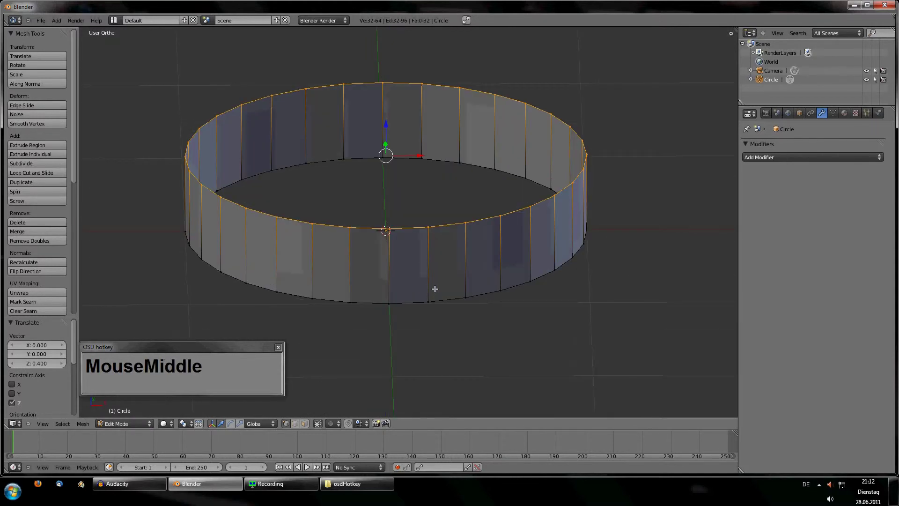
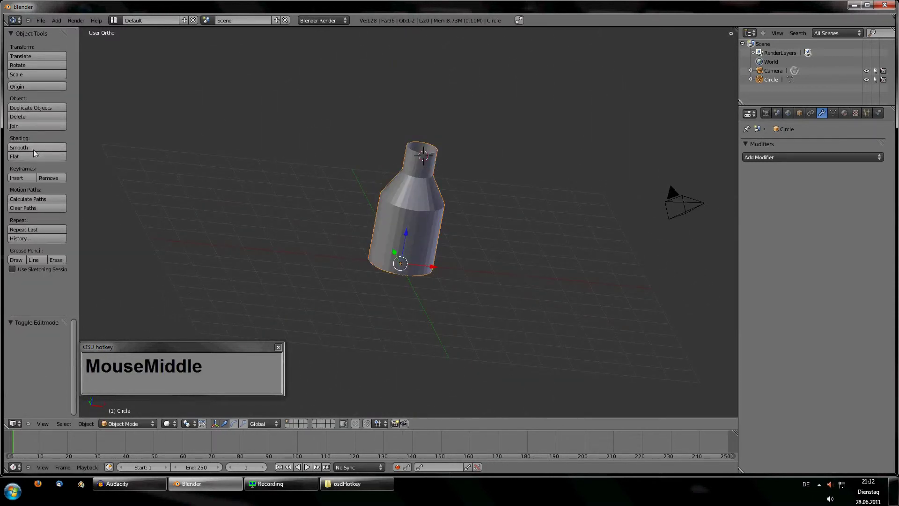
Step: Delete the bottle-shaped model and snap the 3D cursor back to the scene centre
key(x)
click(475, 272)
key(shift+s)
click(417, 279)
scroll(up, 3)
scroll(down, 3)
middle_click(405, 304)
key(shift+a)
middle_click(468, 227)
scroll(up, 3)
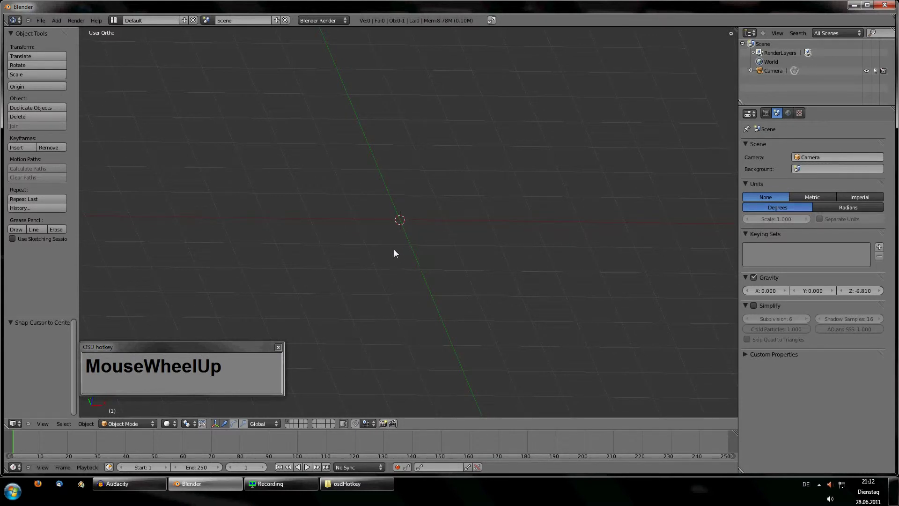
Step: Add a plane, briefly enter its Edit Mode, then delete it again
key(shift+a)
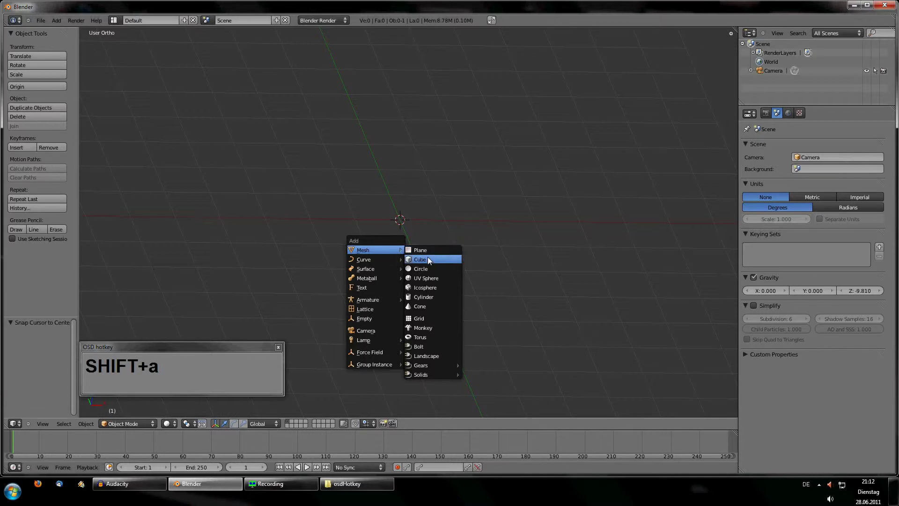
click(434, 255)
middle_click(428, 228)
scroll(down, 3)
scroll(up, 3)
key(Tab)
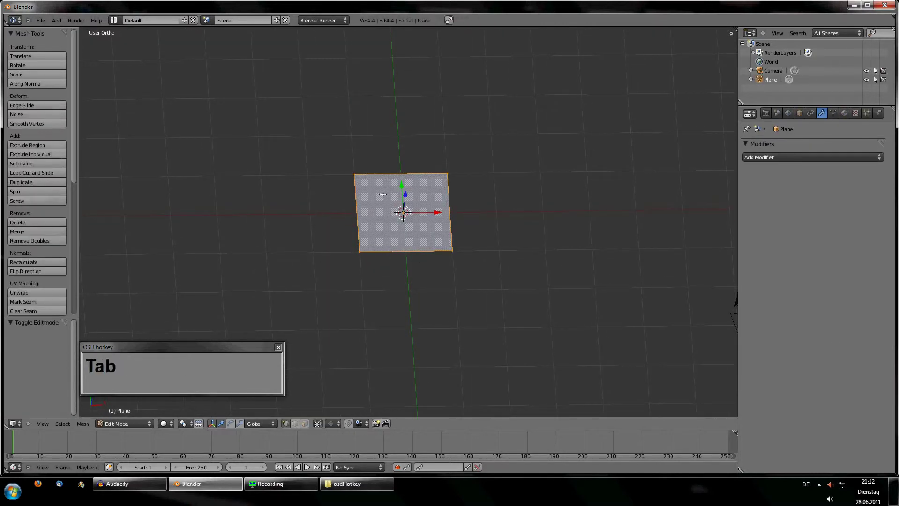
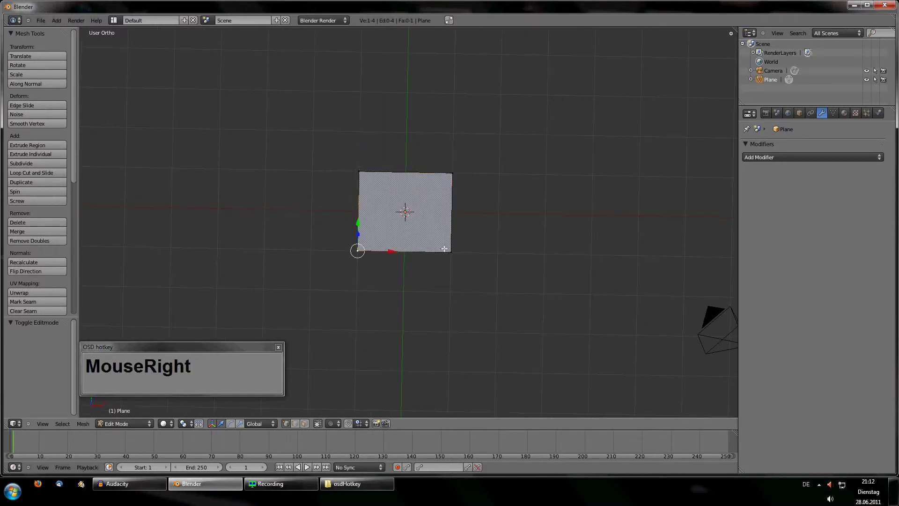
key(Tab)
key(x)
click(441, 190)
Step: Add another temporary object, delete it too, and reopen the Add menu for a new mesh
key(shift+a)
click(459, 218)
drag(423, 253, 420, 194)
key(x)
click(419, 193)
key(shift+a)
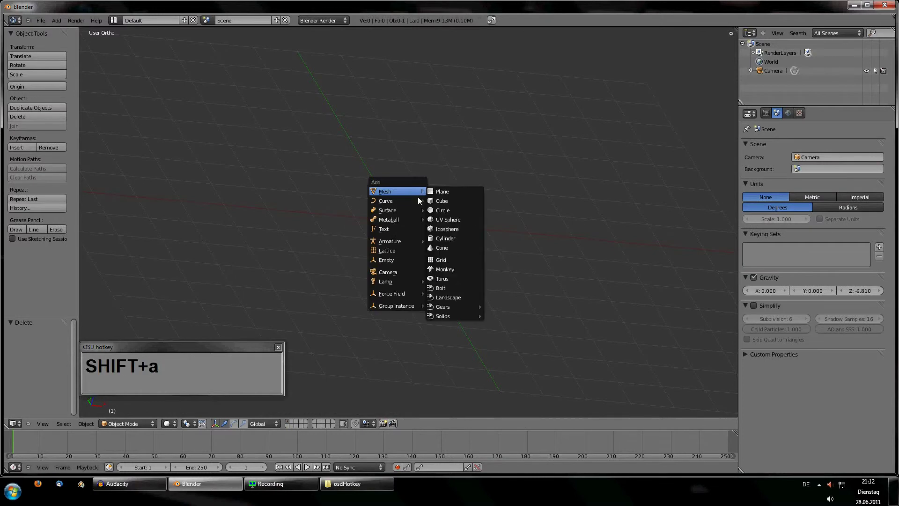
Step: Add a circle mesh at the scene centre and orbit and zoom to inspect it
click(443, 214)
scroll(up, 3)
middle_click(426, 273)
scroll(up, 3)
middle_click(344, 306)
scroll(up, 3)
scroll(down, 3)
middle_click(410, 317)
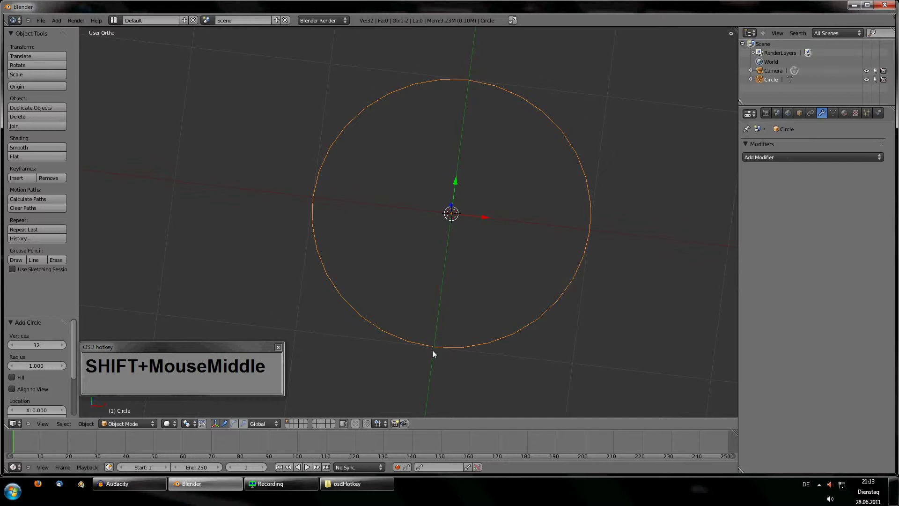
scroll(down, 3)
middle_click(423, 334)
scroll(up, 3)
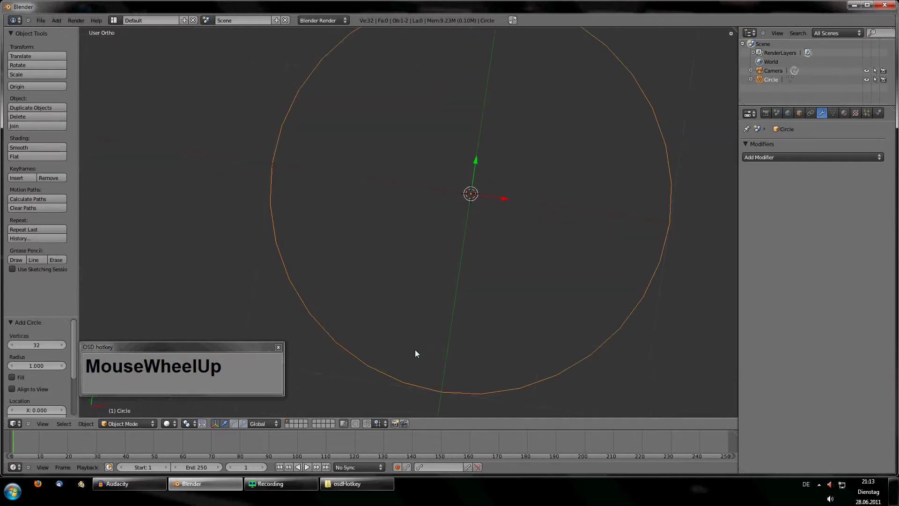
drag(416, 365, 401, 364)
scroll(up, 3)
middle_click(445, 348)
scroll(up, 3)
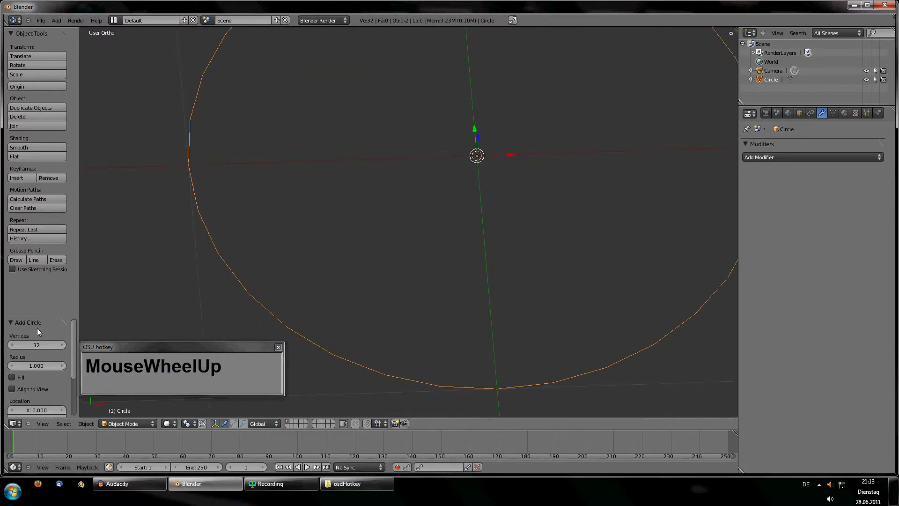
scroll(down, 3)
scroll(up, 3)
middle_click(301, 291)
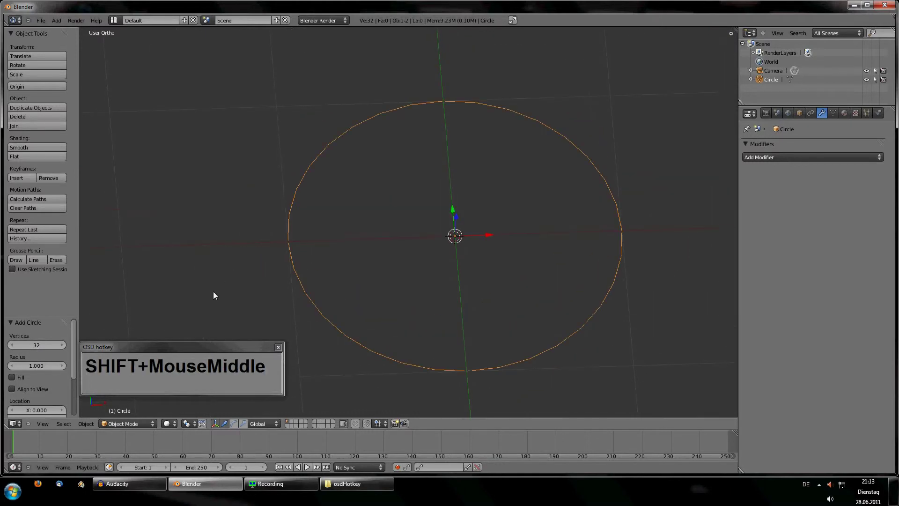
Step: Try a lower vertex count in the Add Circle panel, then restore it to 32
drag(48, 347, 65, 347)
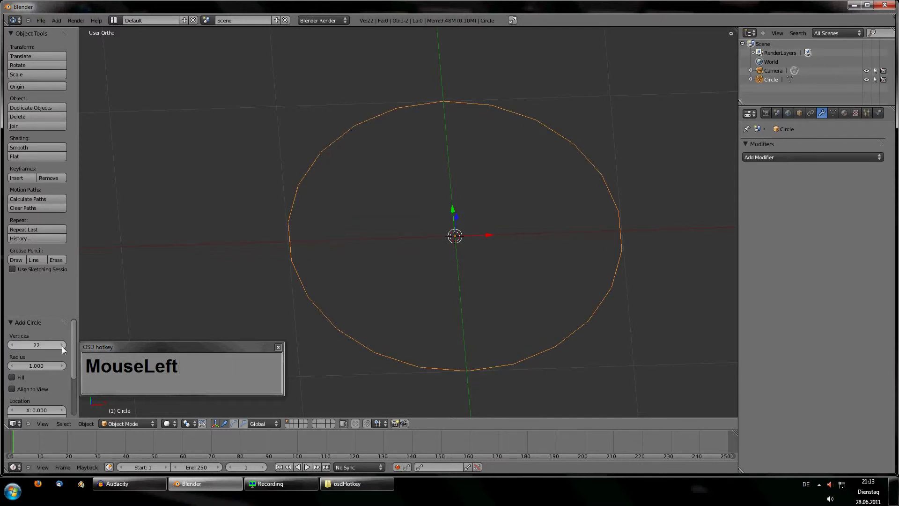
key(KP_2)
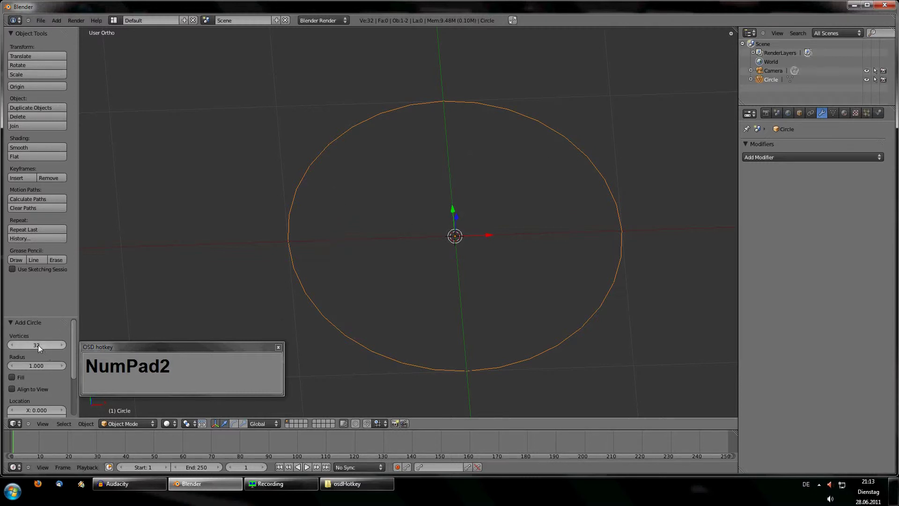
Step: Set the circle's vertex count to 8, try 16, then settle back on 8 vertices
click(35, 348)
key(KP_8)
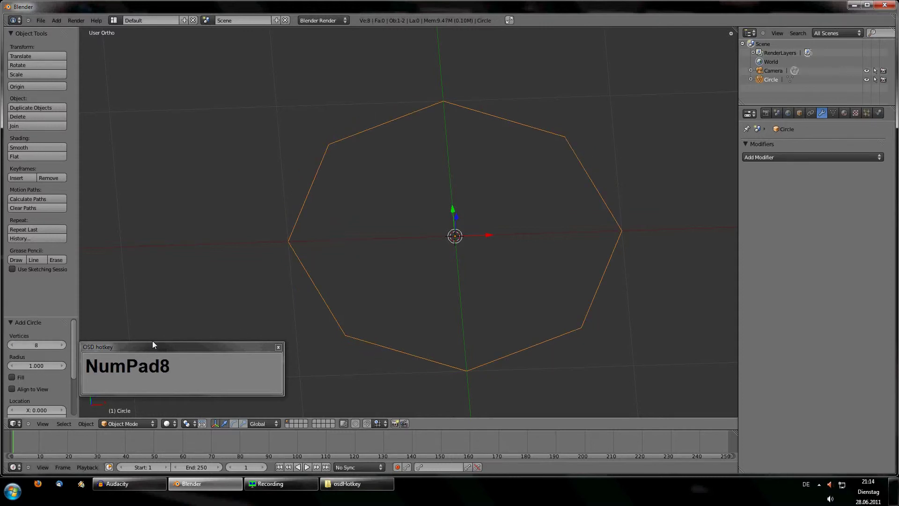
middle_click(456, 279)
scroll(down, 3)
scroll(up, 3)
middle_click(412, 377)
scroll(down, 3)
click(42, 348)
key(KP_1)
key(KP_6)
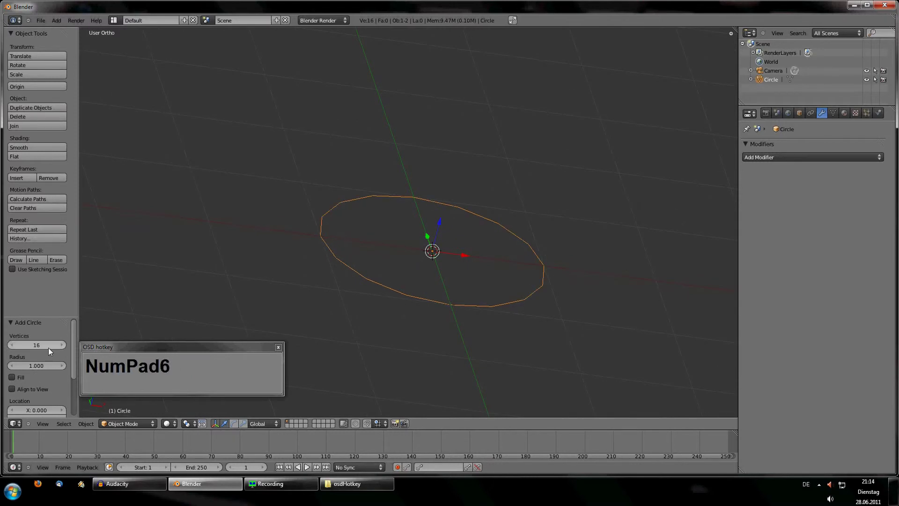
middle_click(392, 183)
scroll(up, 3)
middle_click(374, 299)
click(28, 350)
key(KP_8)
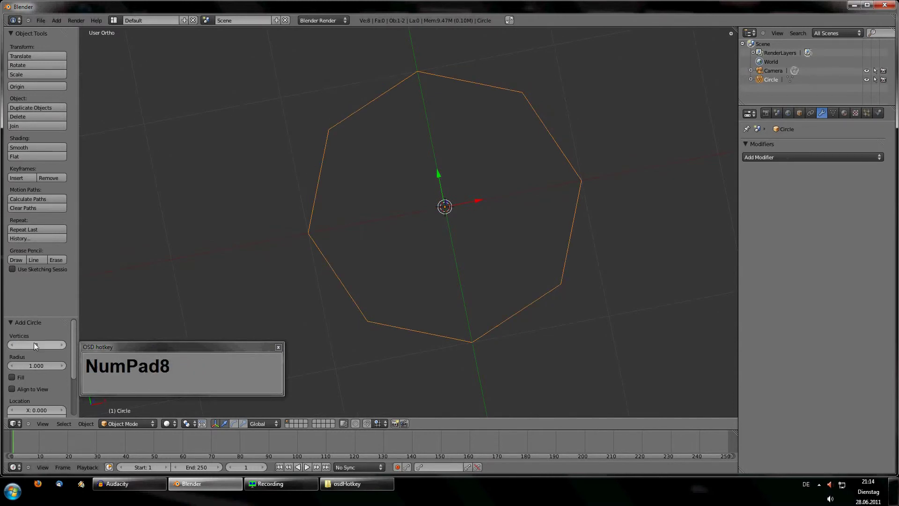
Step: Fill the octagon with a face, then switch it back to an unfilled outline
drag(789, 159, 43, 380)
scroll(down, 3)
scroll(up, 3)
click(16, 359)
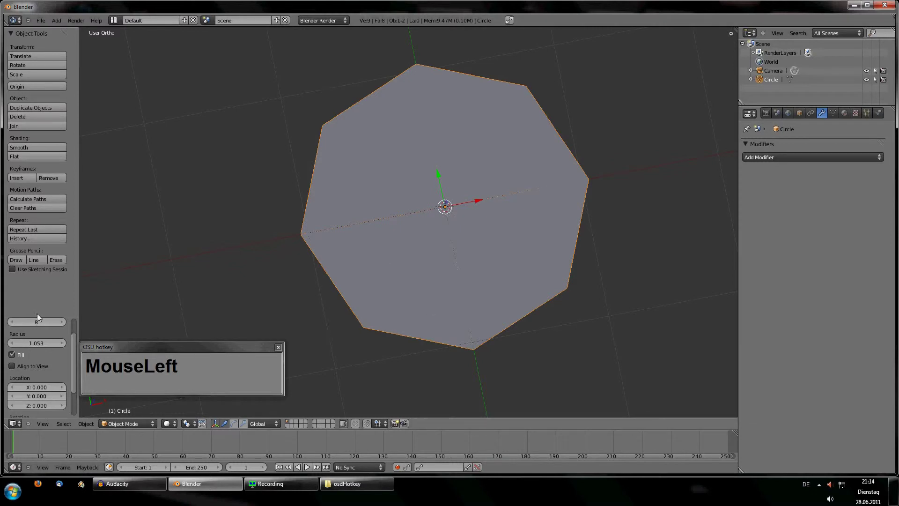
middle_click(484, 322)
click(17, 369)
drag(445, 280, 49, 359)
click(48, 360)
scroll(down, 3)
scroll(up, 3)
scroll(down, 3)
scroll(up, 3)
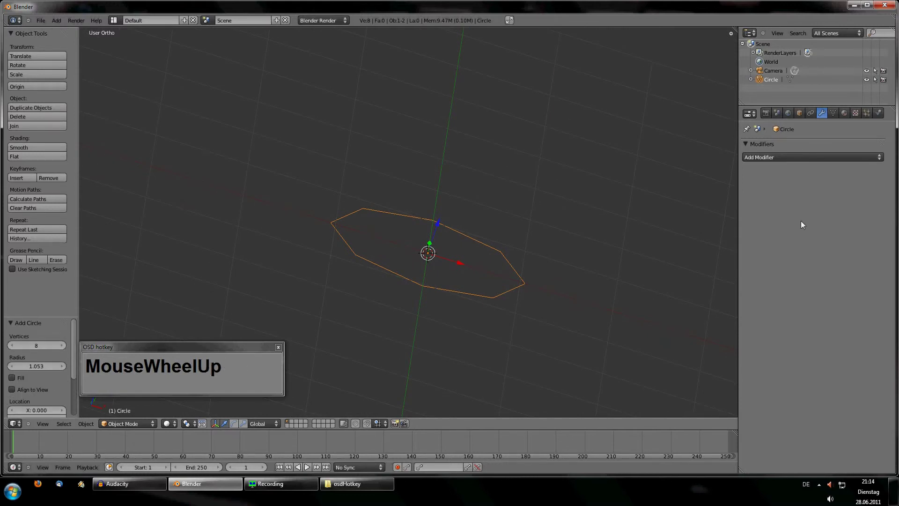
Step: Add a Subdivision Surface modifier to the circle and inspect it in Edit Mode
click(803, 156)
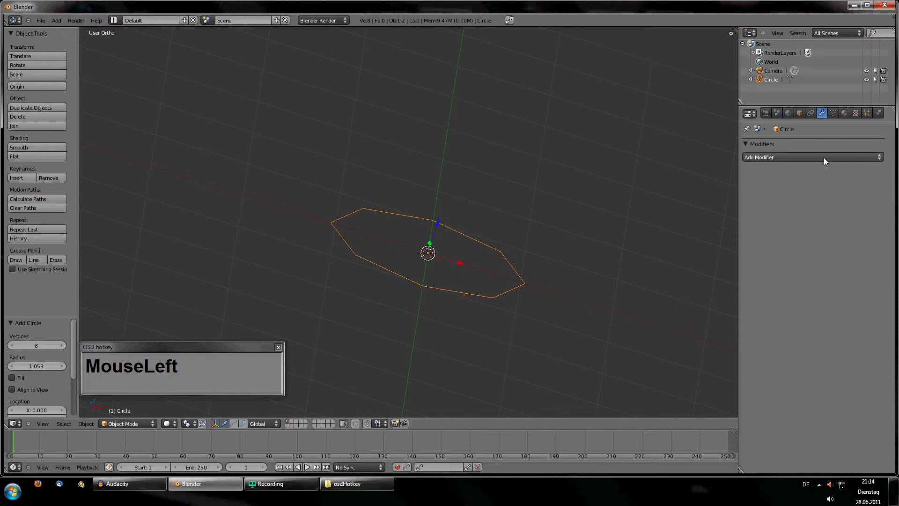
scroll(up, 3)
drag(413, 250, 813, 229)
click(815, 226)
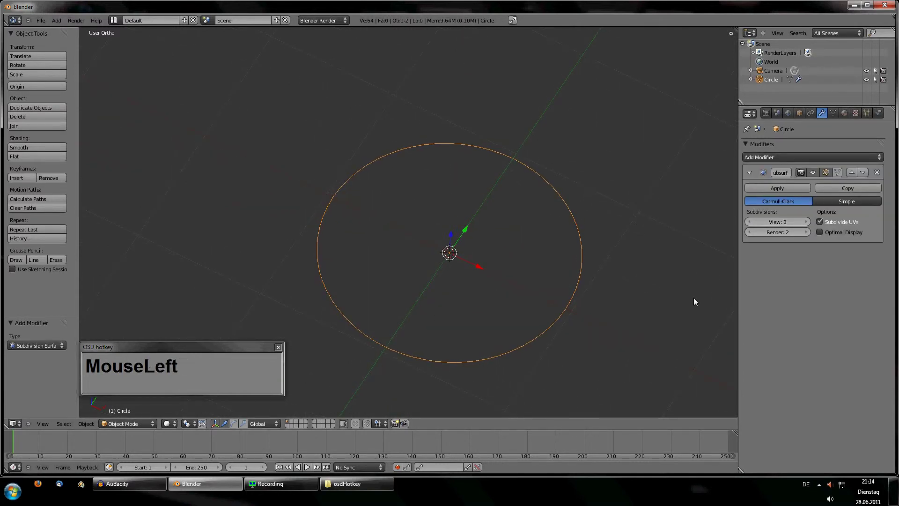
middle_click(343, 291)
scroll(up, 3)
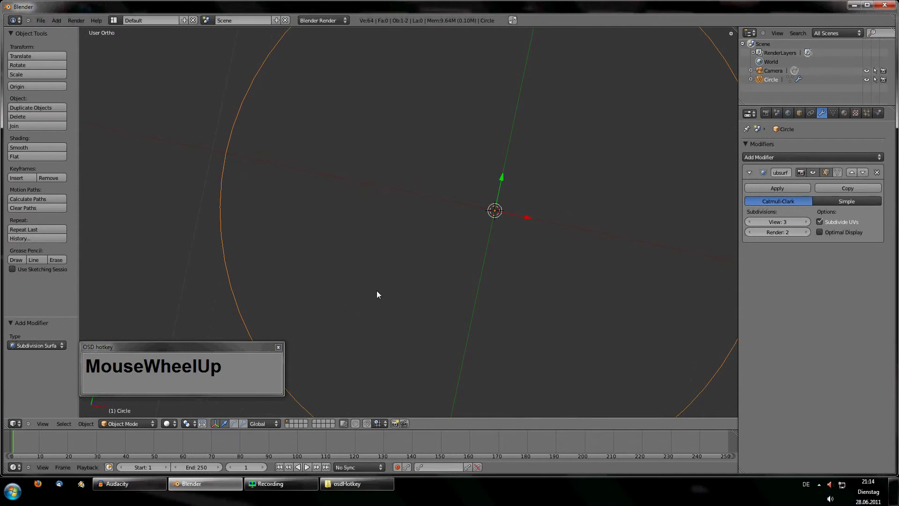
key(Tab)
scroll(down, 3)
key(Tab)
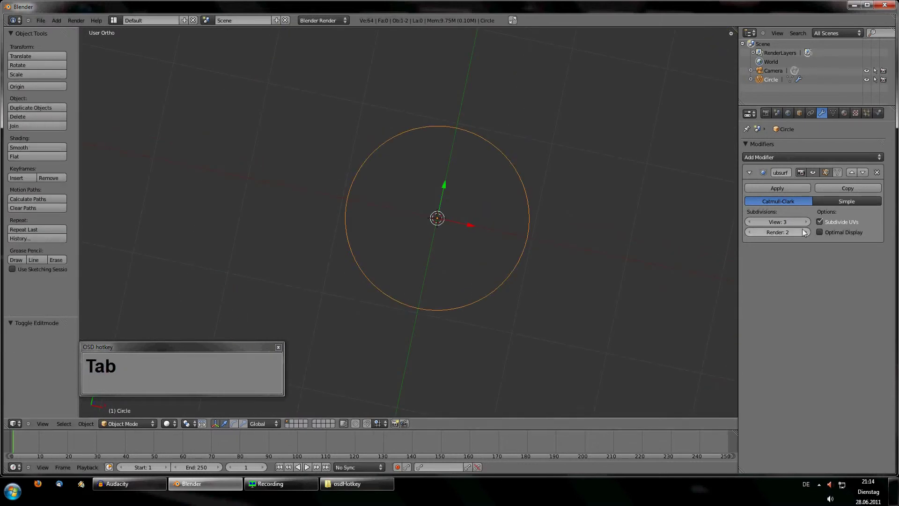
Step: Delete the circle and bring up the Shift+A add list
click(751, 224)
middle_click(528, 236)
click(546, 214)
key(shift+a)
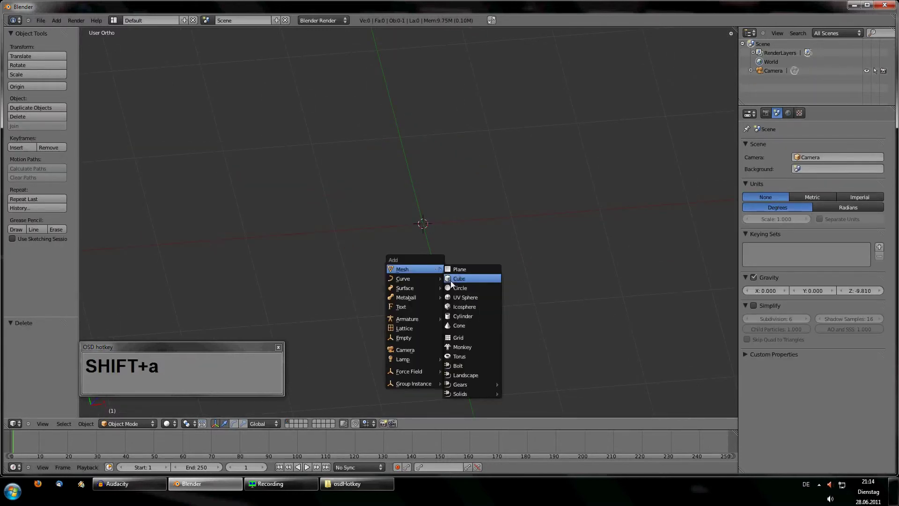
Step: Add a UV sphere to the scene and look it over from several angles
click(488, 298)
middle_click(459, 289)
scroll(up, 3)
middle_click(490, 275)
scroll(down, 3)
middle_click(445, 261)
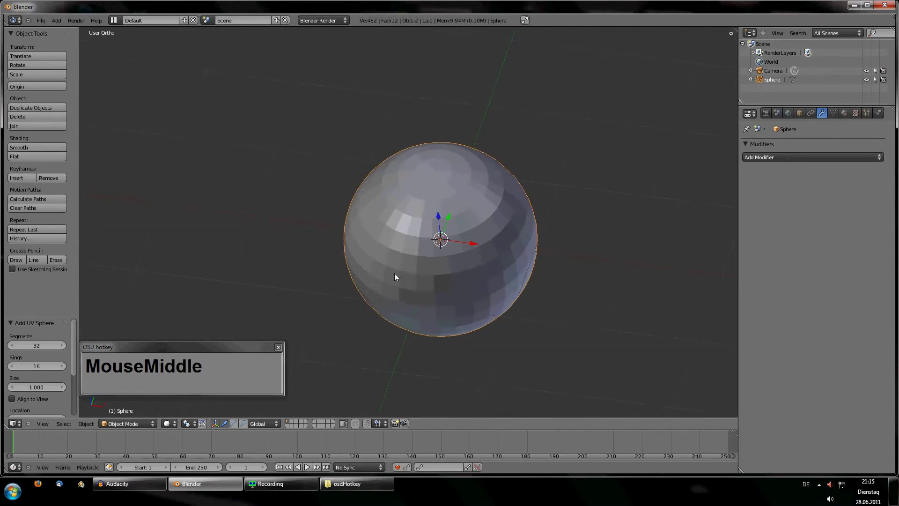
scroll(up, 3)
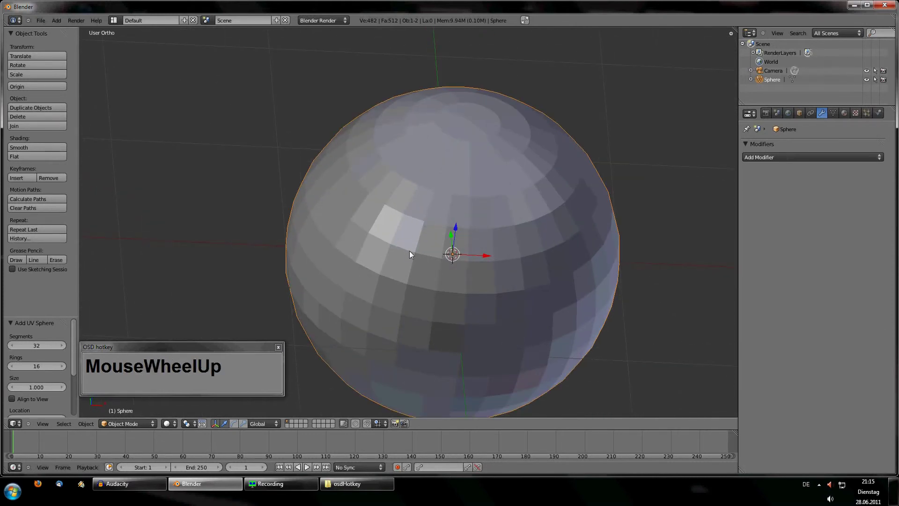
drag(39, 352, 48, 337)
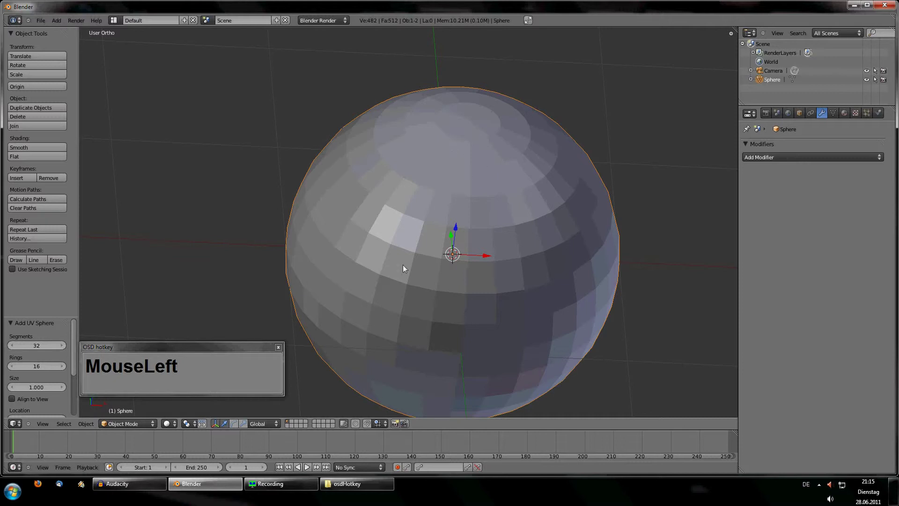
scroll(down, 3)
drag(470, 270, 426, 265)
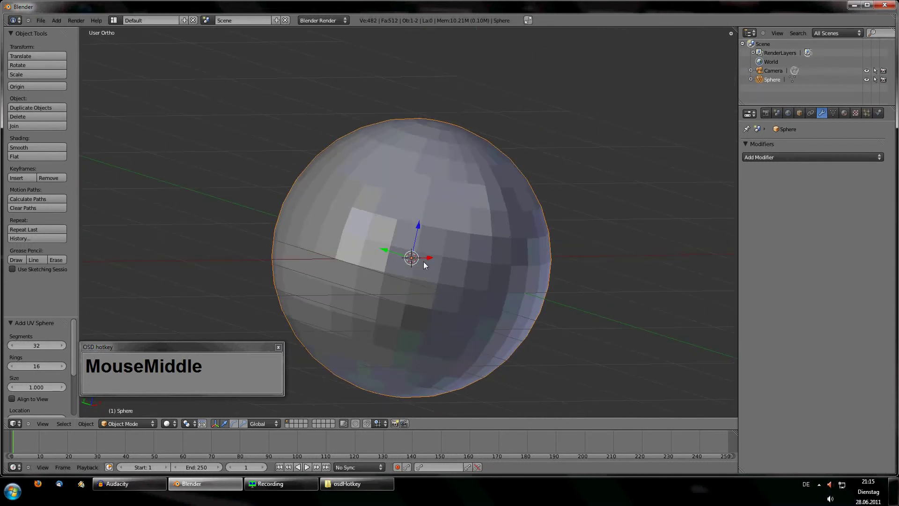
scroll(up, 3)
Step: Set the UV sphere's segments and rings both to 16, then bring up the Add Modifier list
click(41, 348)
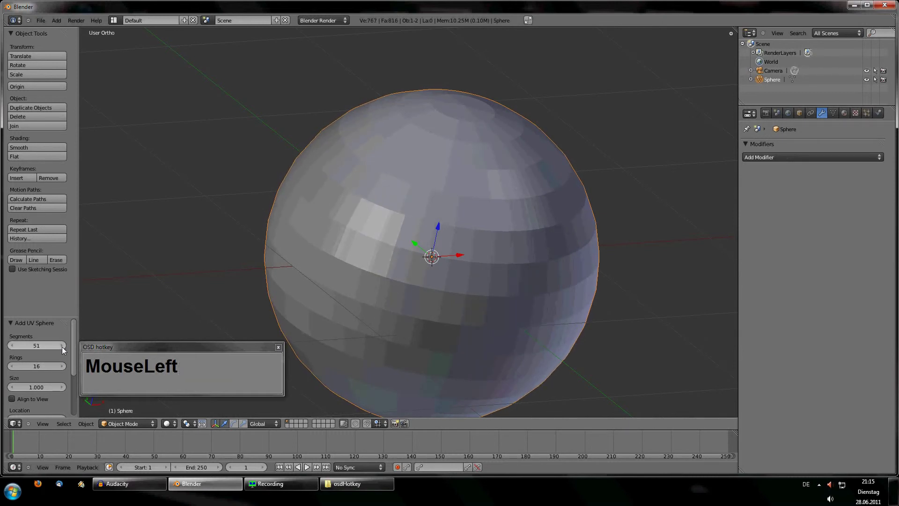
scroll(down, 3)
middle_click(503, 236)
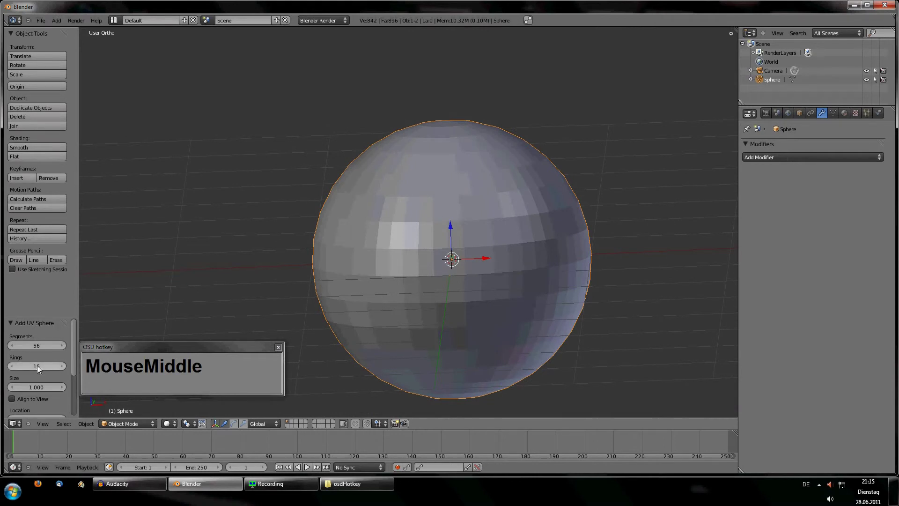
drag(42, 369, 47, 367)
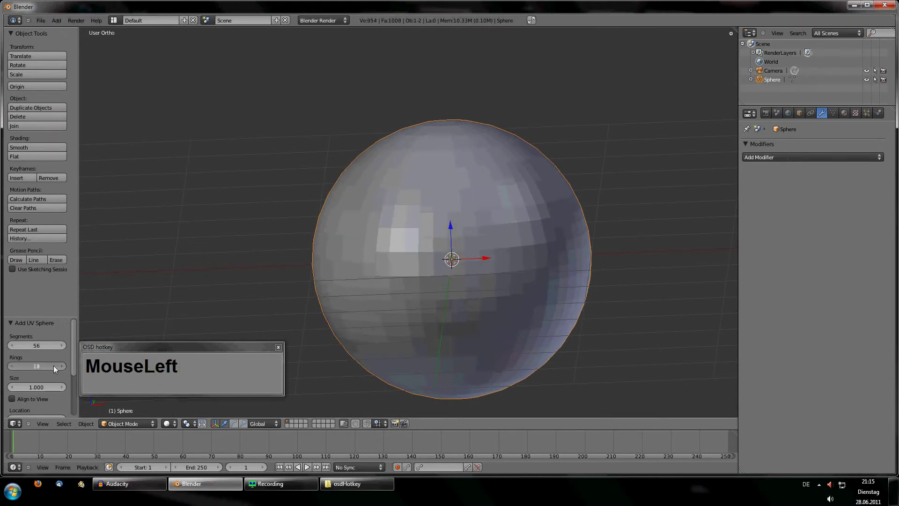
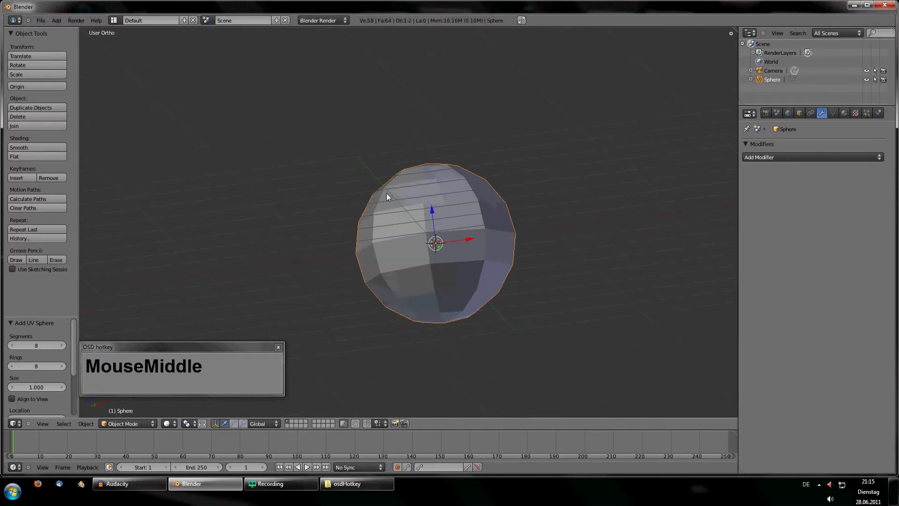
scroll(up, 3)
click(37, 369)
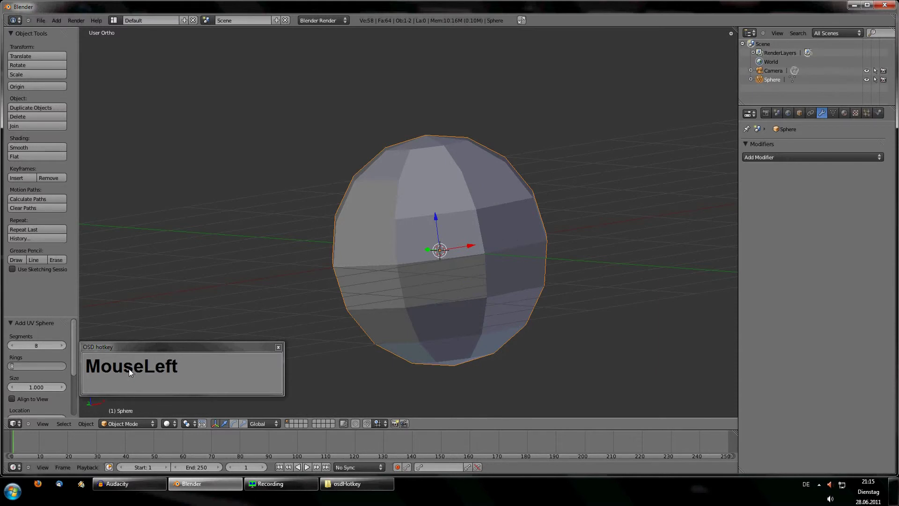
key(KP_1)
key(KP_6)
click(38, 347)
key(KP_6)
scroll(down, 3)
scroll(up, 3)
middle_click(420, 317)
click(817, 158)
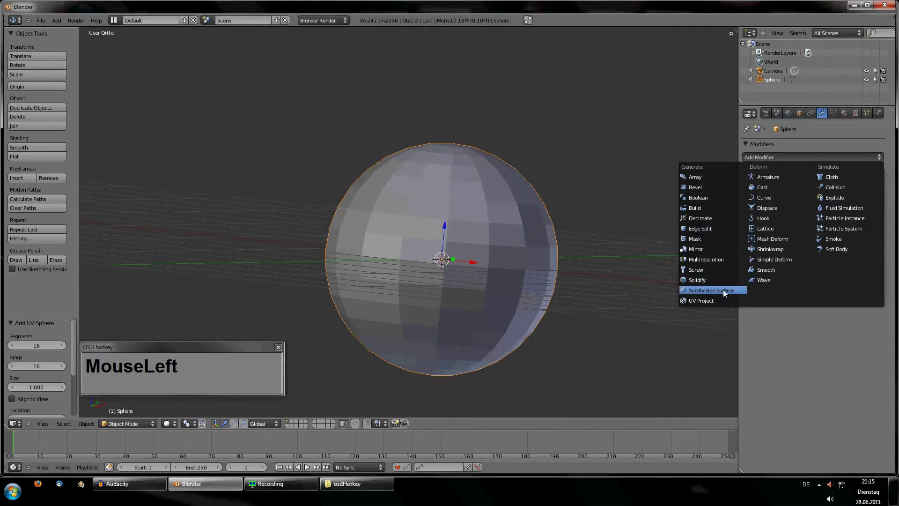
Step: Add a Subdivision Surface modifier to the UV sphere and inspect the smoothed result
drag(376, 249, 809, 228)
click(808, 228)
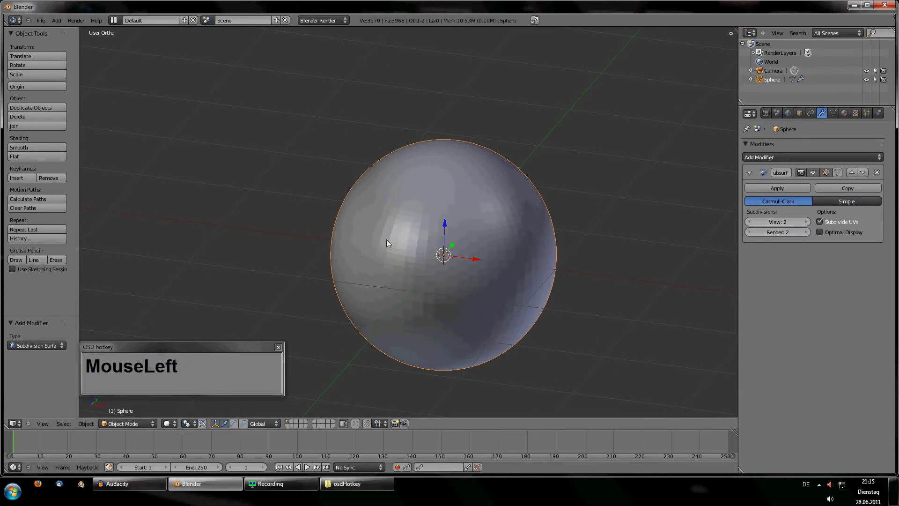
drag(447, 295, 480, 233)
Step: Delete the sphere and bring up the Shift+A add list
key(x)
click(479, 231)
key(shift+a)
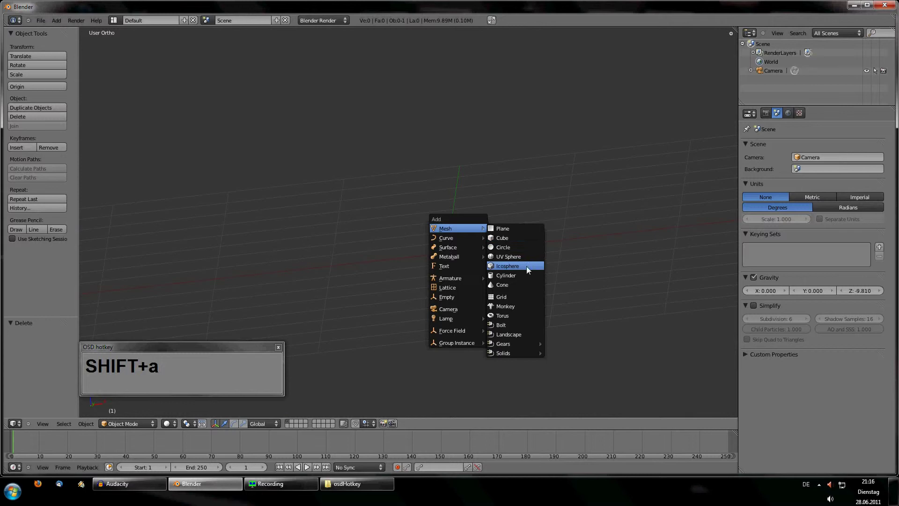
Step: Add an icosphere, orbit around it, and enter Edit Mode to see its triangular mesh
click(530, 269)
middle_click(425, 258)
scroll(up, 3)
scroll(down, 3)
middle_click(405, 278)
scroll(down, 3)
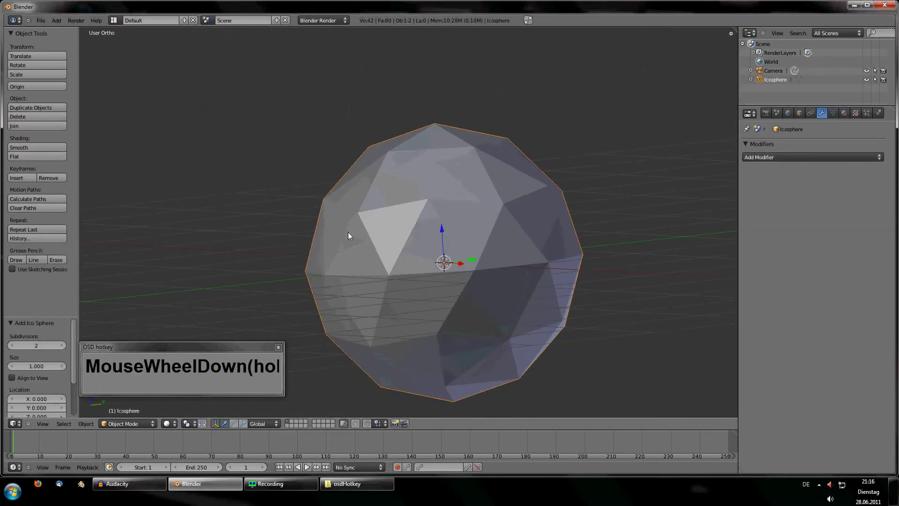
scroll(up, 3)
key(Tab)
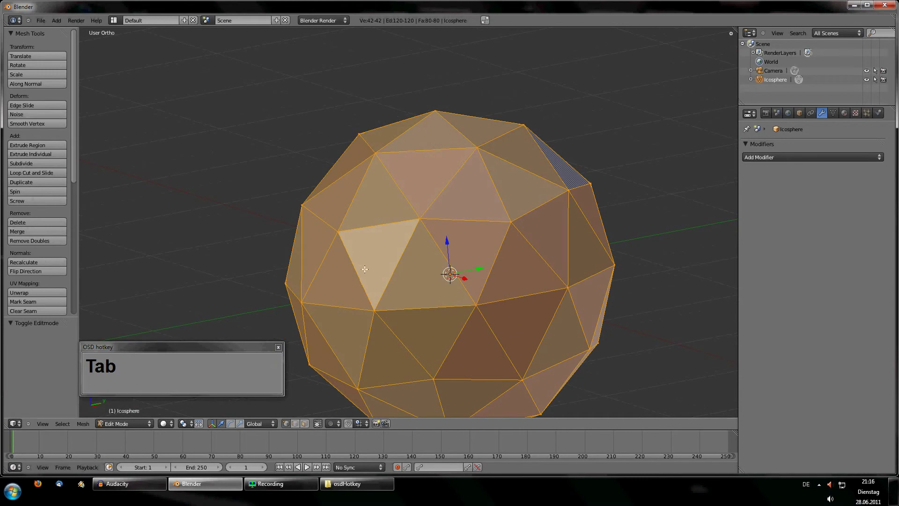
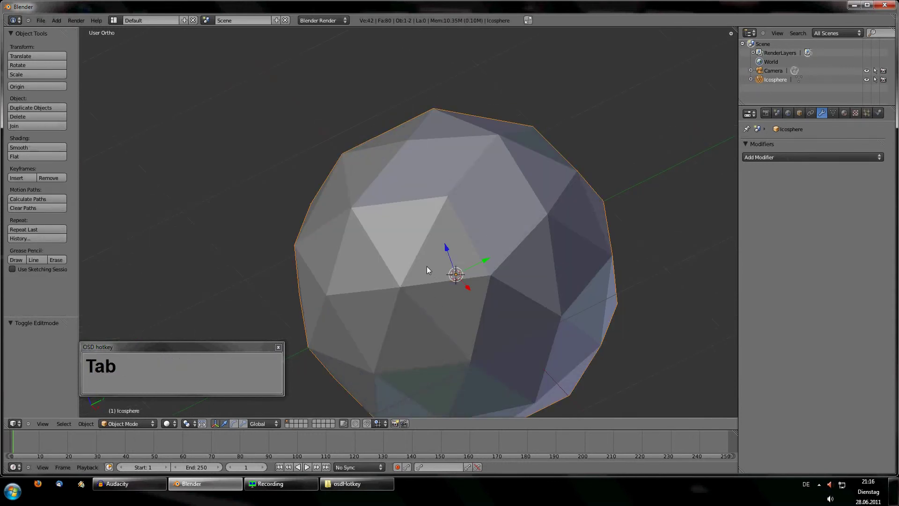
Step: Leave Edit Mode, delete the icosphere, and look around the empty scene
text(Tabx)
click(427, 269)
key(shift+a)
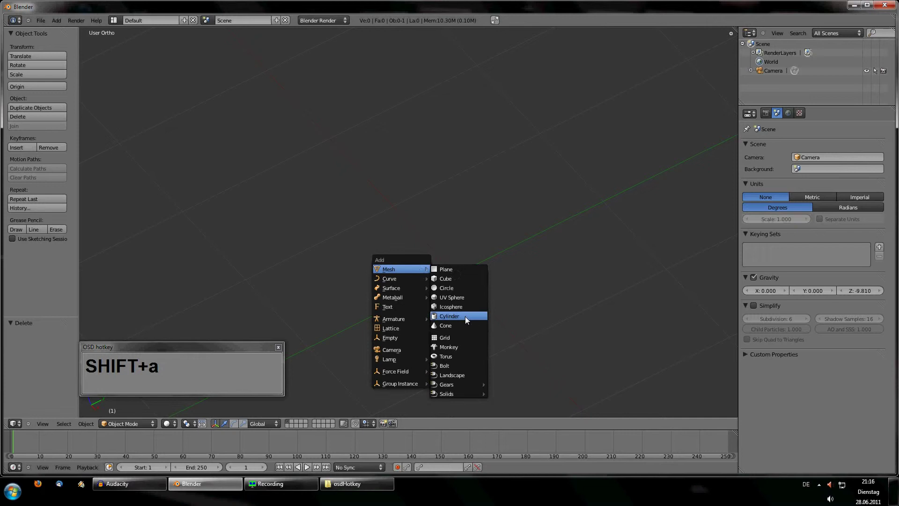
click(467, 313)
scroll(down, 3)
middle_click(398, 272)
scroll(up, 3)
scroll(down, 3)
scroll(up, 3)
drag(63, 347, 187, 330)
key(x)
click(562, 266)
Step: Add a cylinder to the scene and orbit around it
key(shift+a)
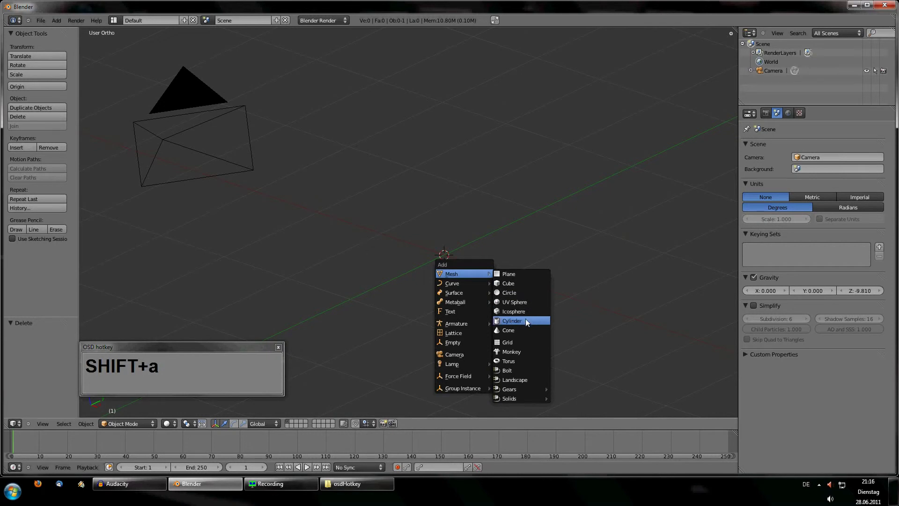
click(526, 324)
scroll(up, 3)
scroll(down, 3)
middle_click(383, 262)
scroll(up, 3)
drag(506, 237, 558, 283)
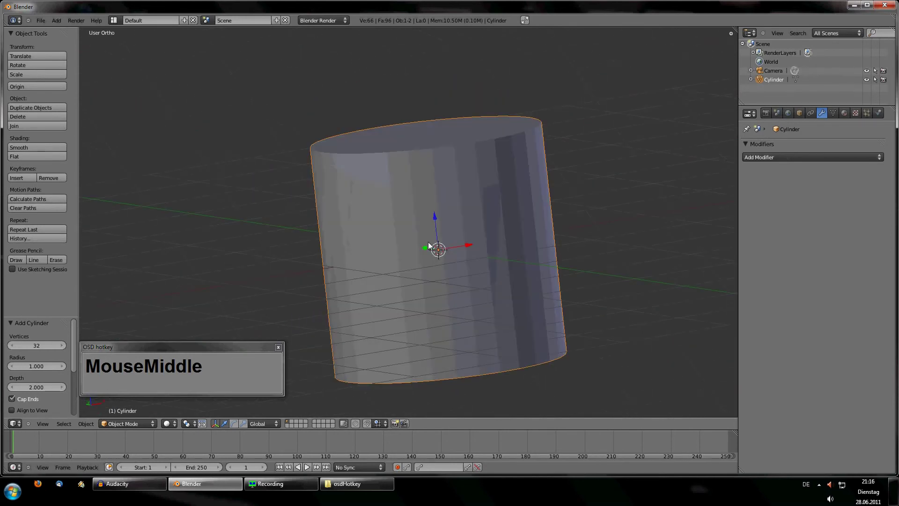
Step: Delete the cylinder and bring up the Shift+A add list
key(x)
click(429, 248)
key(shift+a)
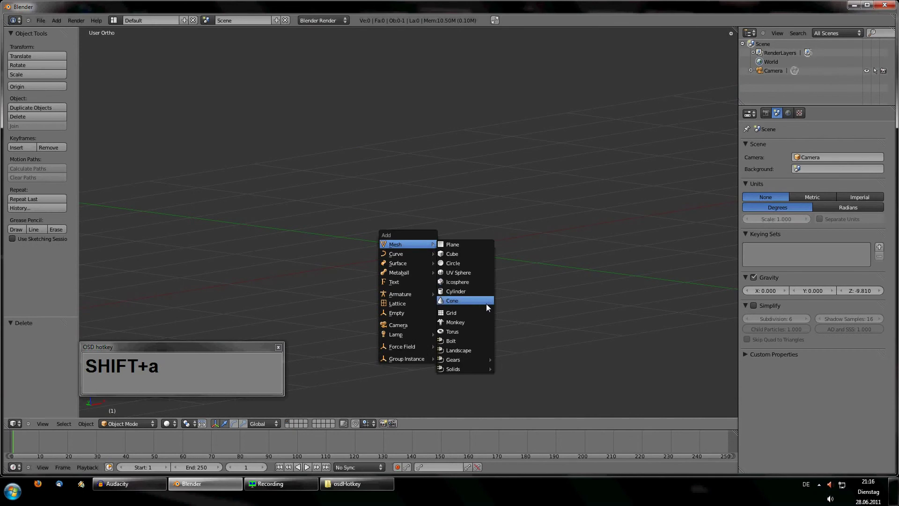
Step: Add a cone to the scene and orbit around it
click(489, 307)
scroll(down, 3)
middle_click(467, 300)
scroll(up, 3)
drag(420, 303, 408, 180)
click(407, 180)
Step: Raise the cone along its Z axis and inspect it from several angles
drag(567, 259, 40, 356)
scroll(down, 3)
scroll(up, 3)
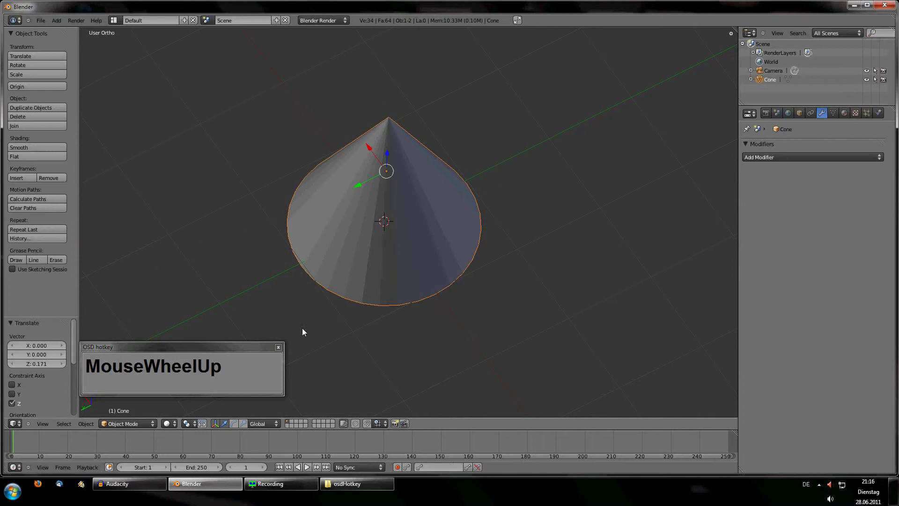
scroll(down, 3)
middle_click(347, 294)
scroll(up, 3)
middle_click(456, 232)
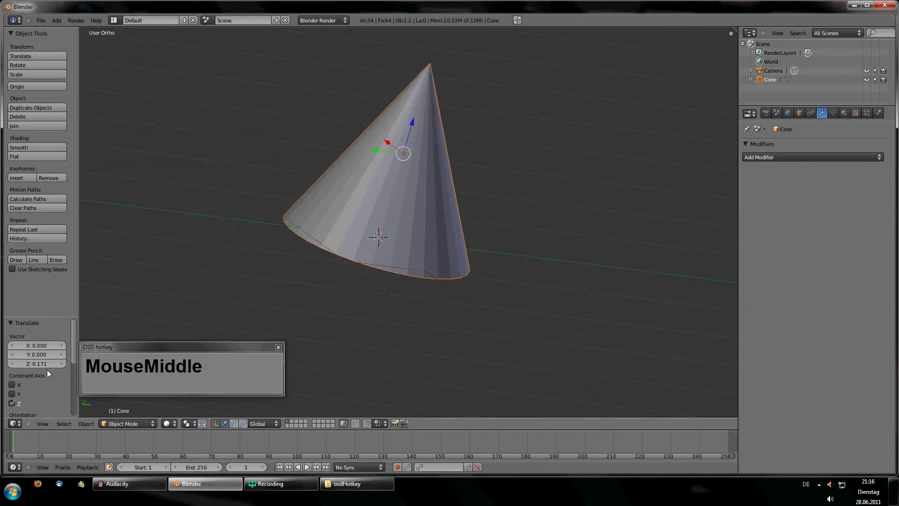
scroll(up, 3)
Step: Delete the cone, add a new one with a Subdivision Surface modifier at view level 4
key(x)
click(414, 288)
key(shift+a)
click(451, 349)
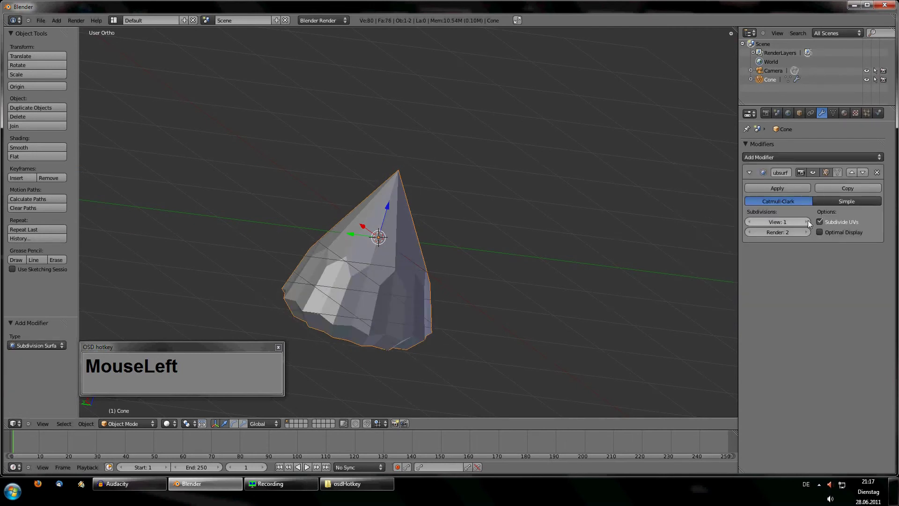
drag(469, 277, 438, 172)
scroll(up, 3)
middle_click(485, 295)
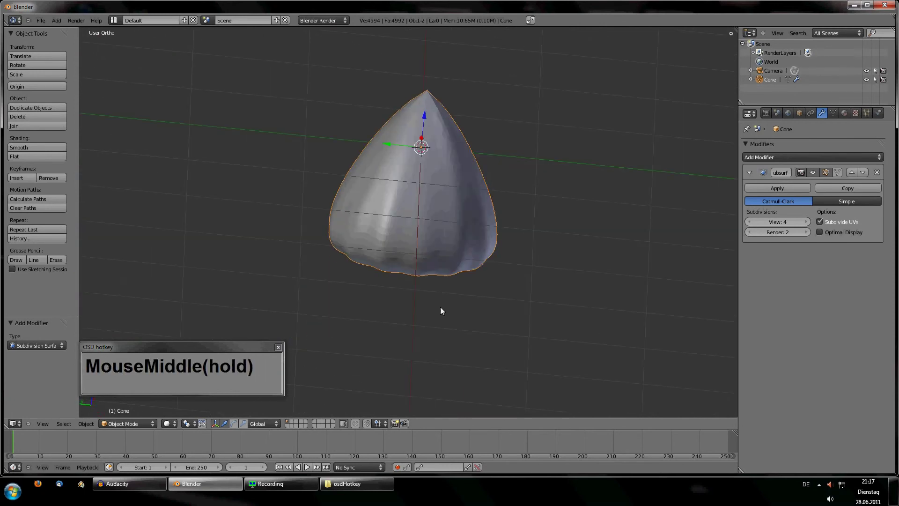
middle_click(432, 284)
scroll(up, 3)
middle_click(408, 273)
Step: Enter Edit Mode on the cone and select its mesh while orbiting around it
key(Tab)
middle_click(494, 295)
right_click(354, 398)
scroll(down, 3)
scroll(up, 3)
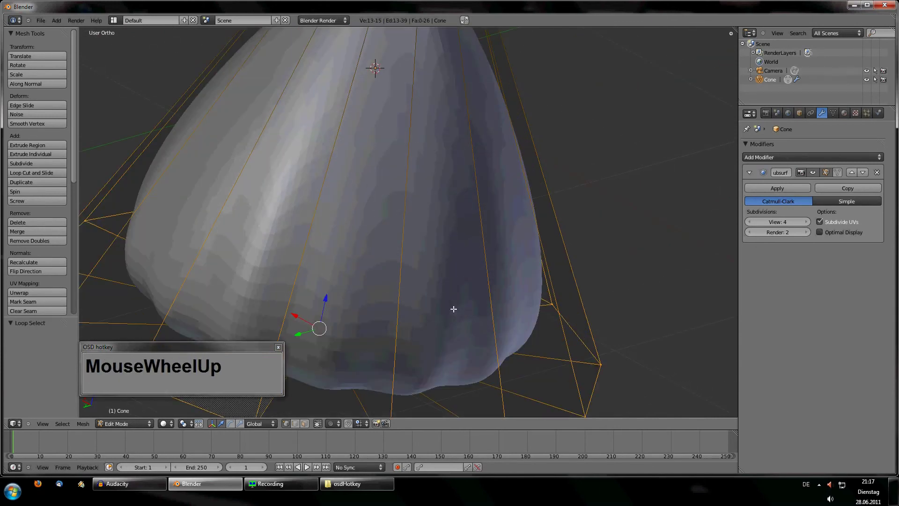
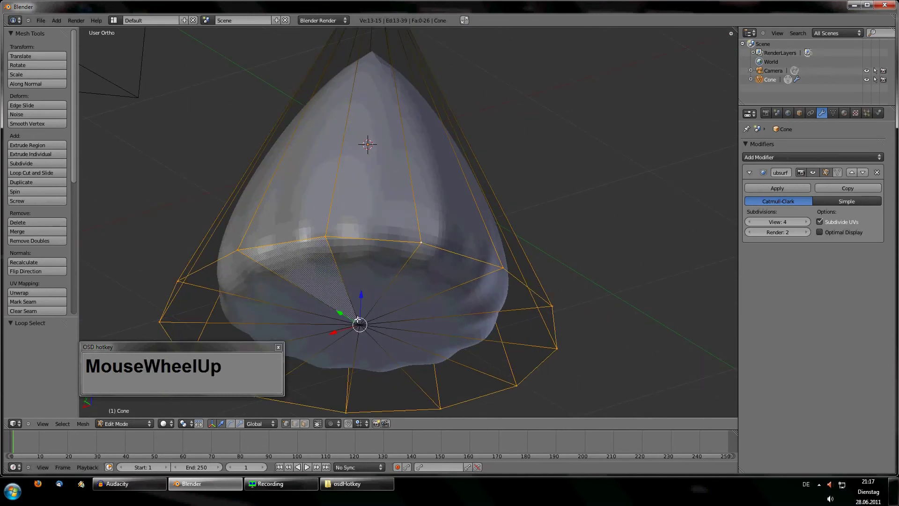
middle_click(479, 323)
scroll(down, 3)
middle_click(446, 335)
scroll(up, 3)
middle_click(407, 335)
scroll(down, 3)
middle_click(414, 257)
scroll(up, 3)
Step: Delete all of the cone's vertices, leave Edit Mode, and cancel the save file browser
text(MouseWheelUpaax)
click(414, 257)
key(Tab)
key(ctrl+s)
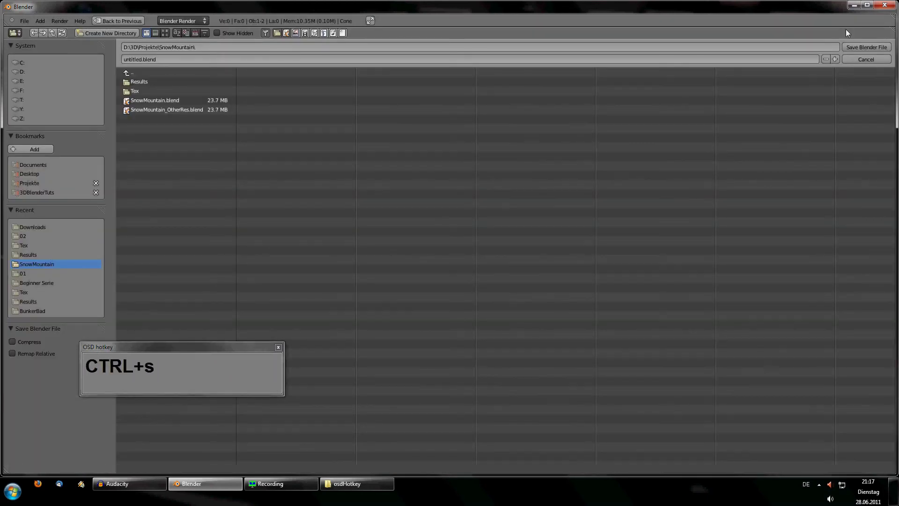
click(851, 67)
Step: Remove the Subdivision Surface modifier from the now-empty cone object
scroll(up, 3)
middle_click(407, 207)
scroll(down, 3)
middle_click(419, 283)
click(879, 176)
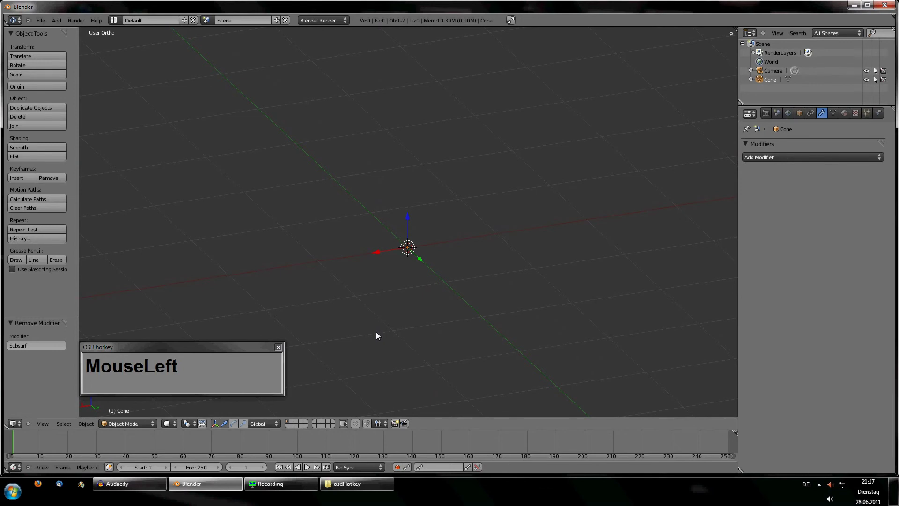
scroll(down, 3)
scroll(up, 3)
drag(442, 261, 483, 233)
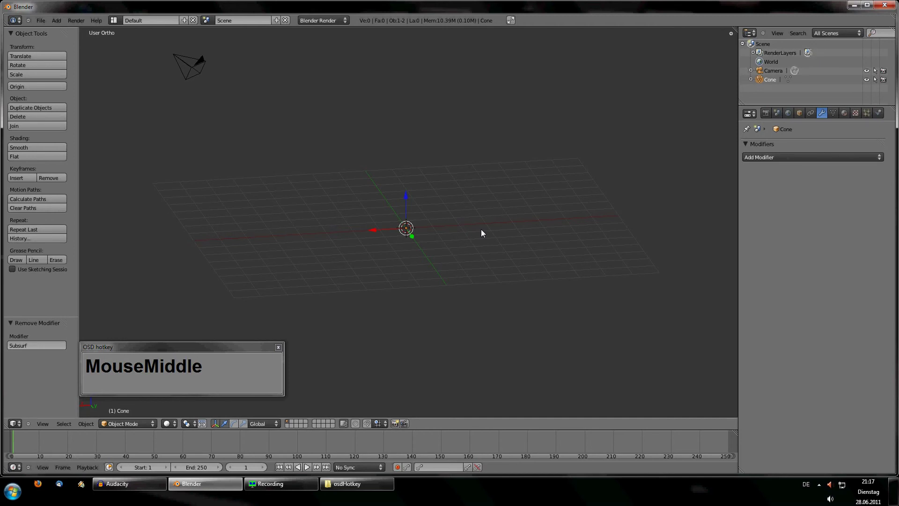
scroll(down, 3)
drag(413, 257, 574, 170)
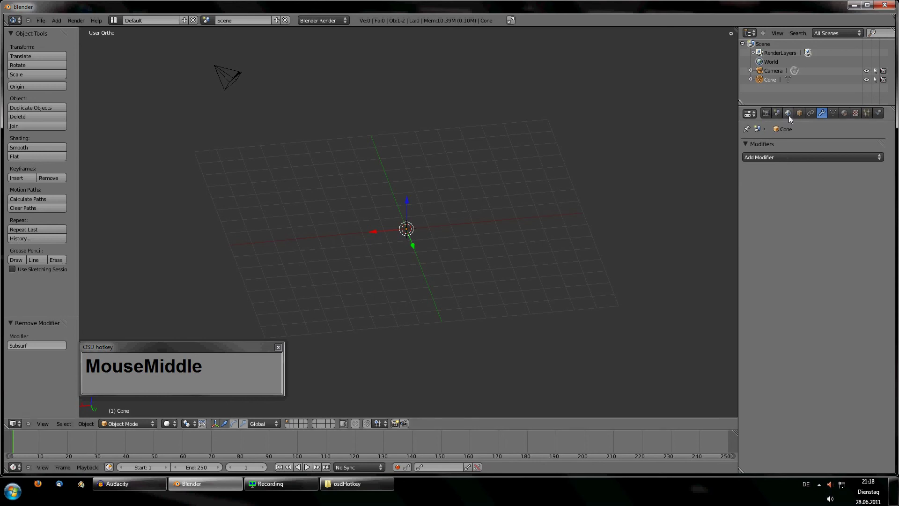
Step: Show the scene's World settings in the Properties editor and orbit to a lower view angle
click(788, 146)
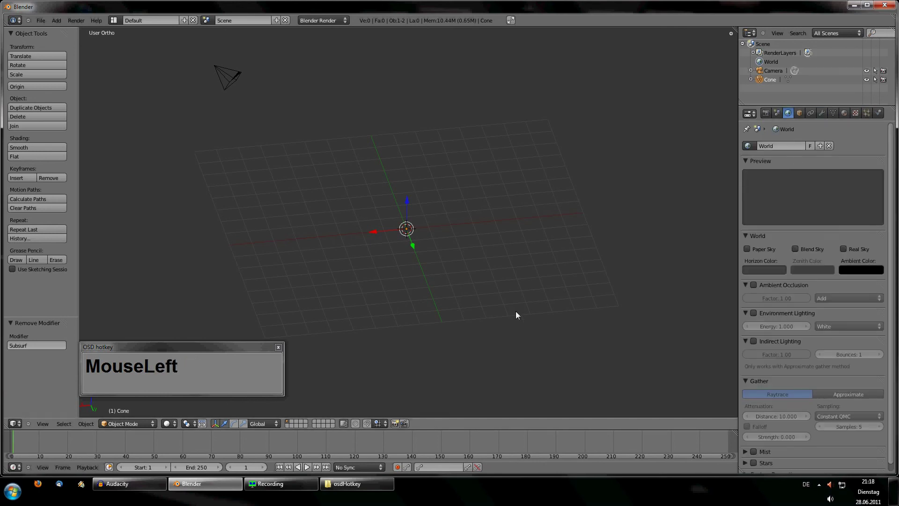
scroll(down, 3)
scroll(up, 3)
scroll(down, 3)
drag(445, 237, 450, 255)
scroll(up, 3)
drag(471, 320, 256, 227)
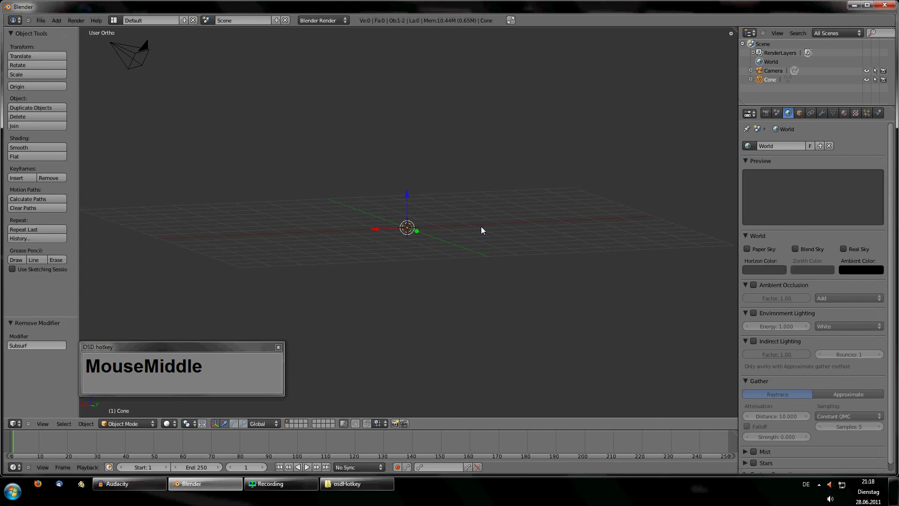